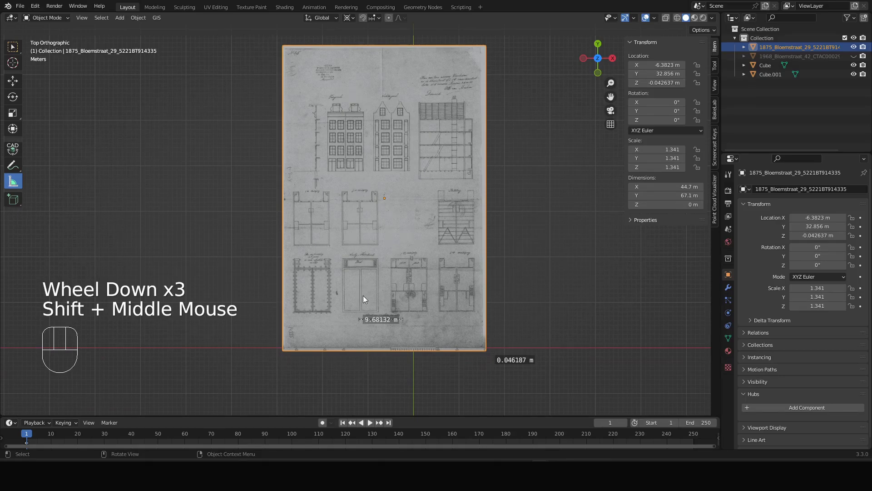
- Measure a length on the 1875 Bloemstraat drawing, clear it, and return to the Select Box tool
drag(405, 320, 407, 358)
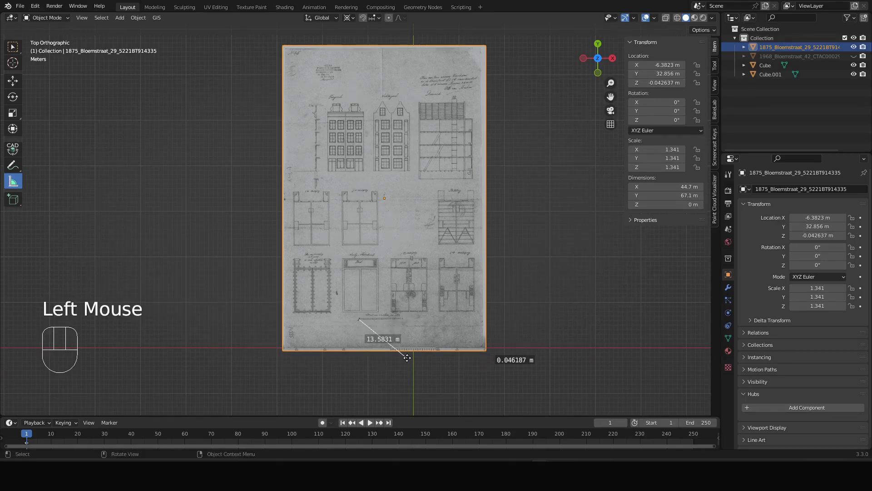
key(Delete)
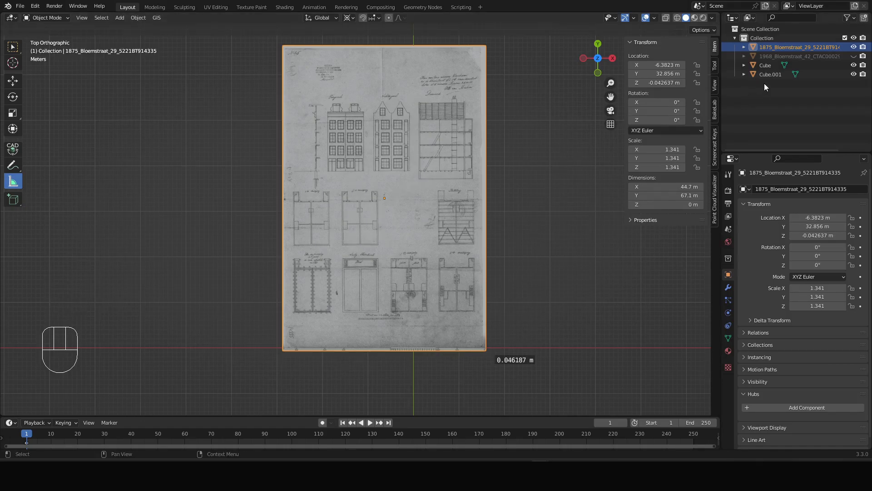
click(858, 65)
click(857, 75)
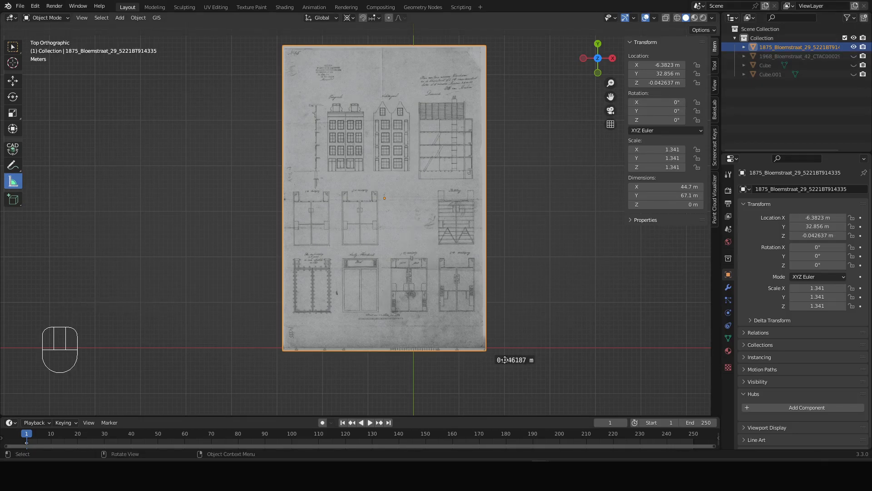
click(15, 49)
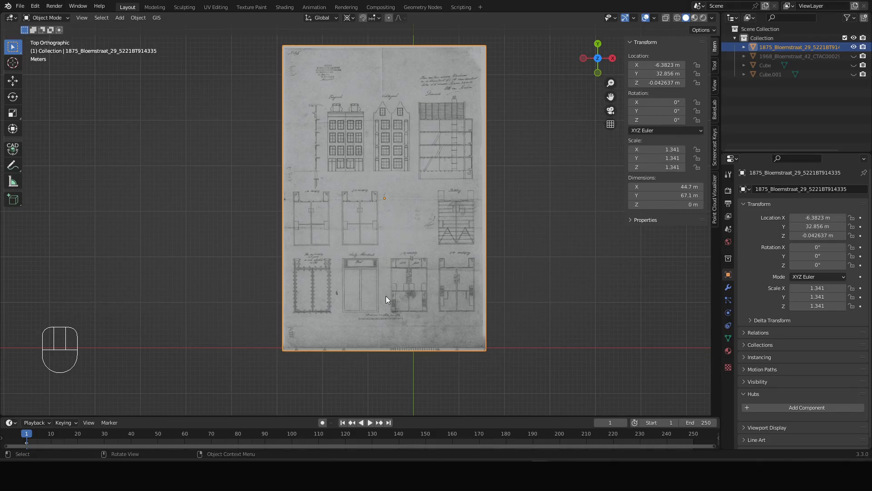
scroll(up, 3)
scroll(down, 3)
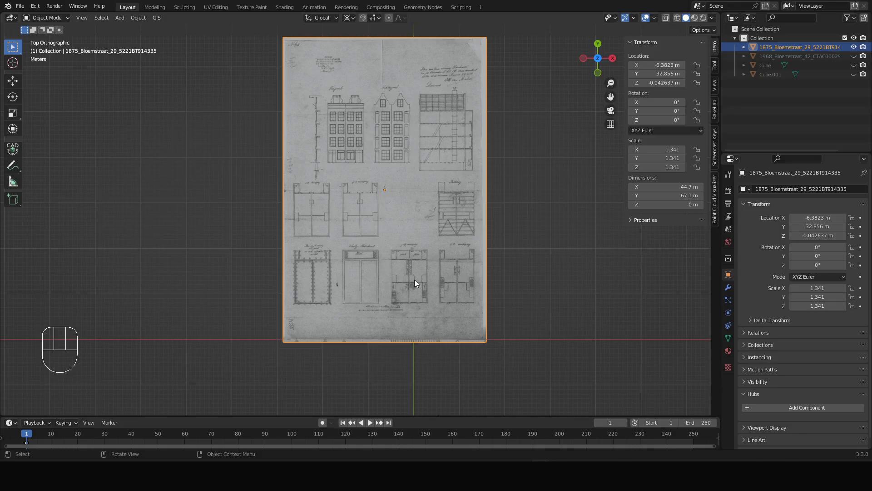
- Duplicate the drawing plane and slide the copy along X to the left, about X −61.6 m
key(shift+d)
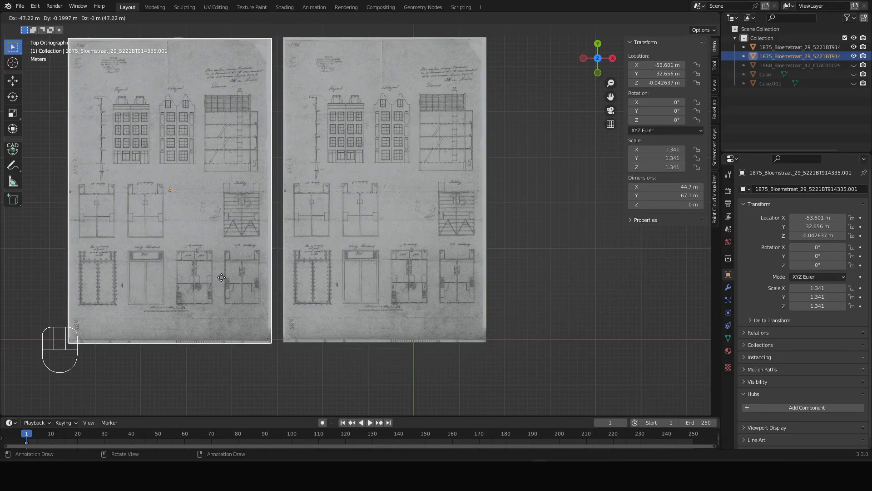
key(x)
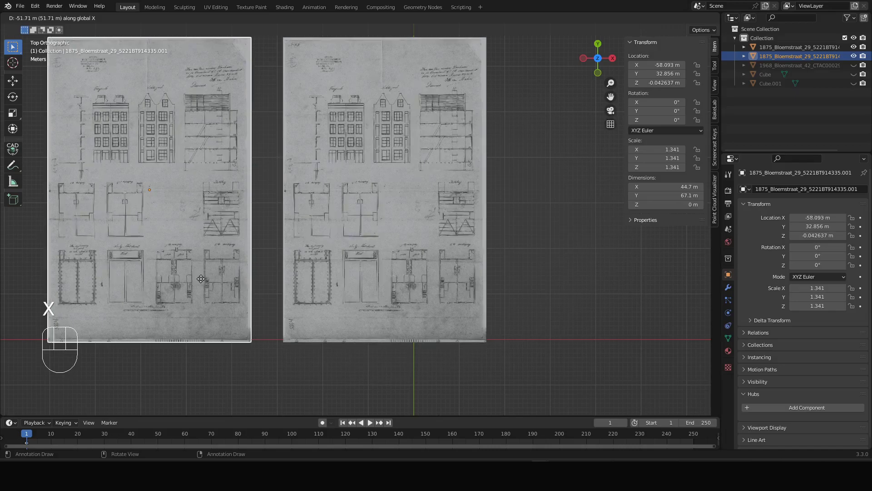
click(188, 284)
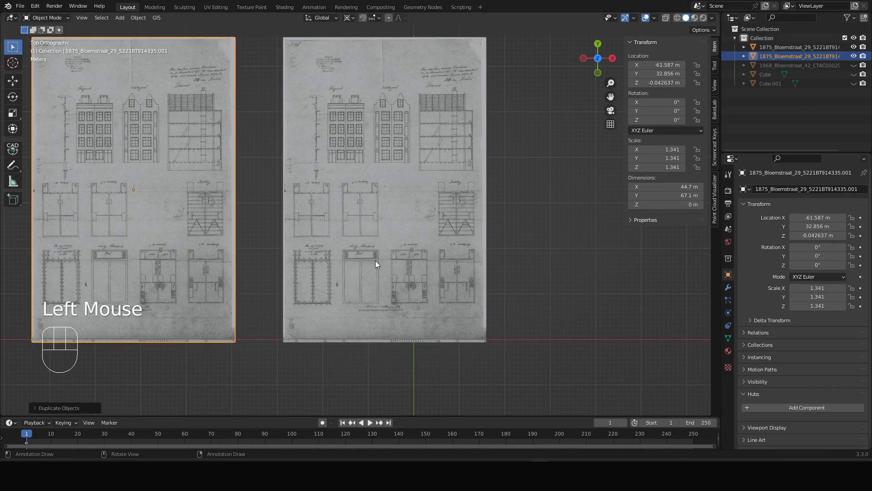
click(380, 263)
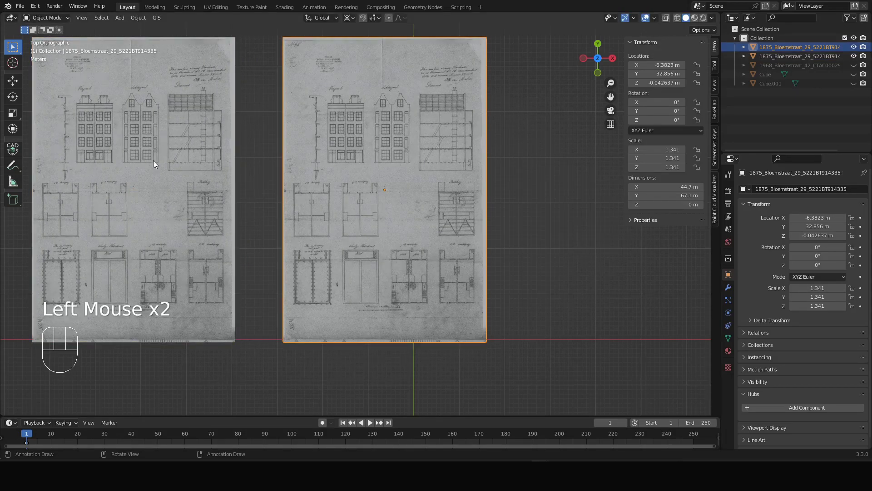
scroll(up, 3)
scroll(down, 3)
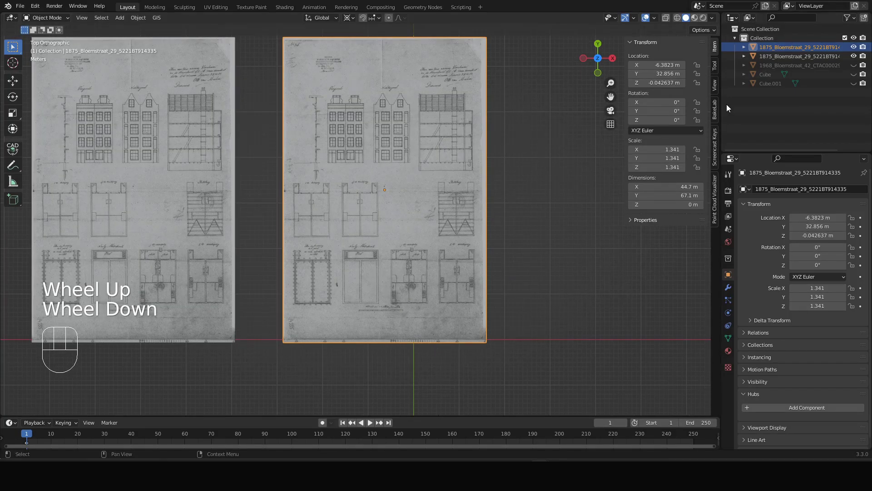
- Hide the drawing copy in the Outliner, reselect the original and orbit to a perspective angle
click(782, 54)
click(780, 58)
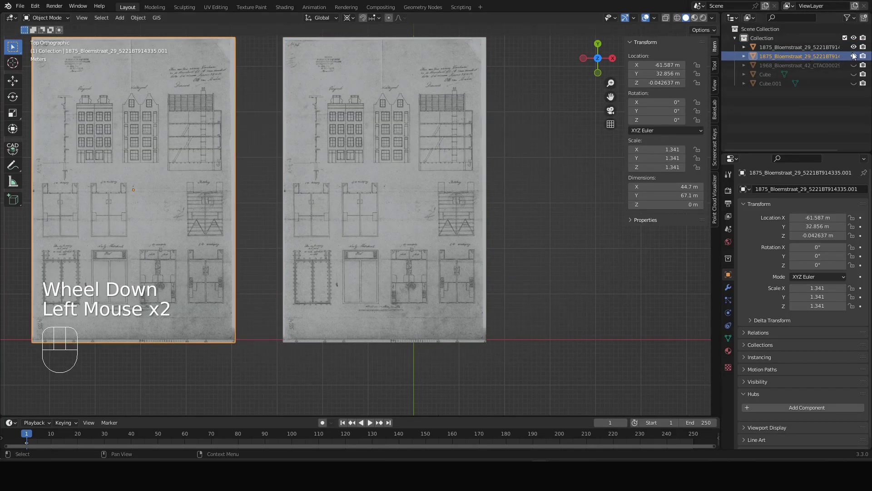
click(856, 55)
click(364, 228)
scroll(up, 3)
drag(338, 228, 317, 309)
drag(321, 314, 367, 258)
drag(397, 279, 464, 212)
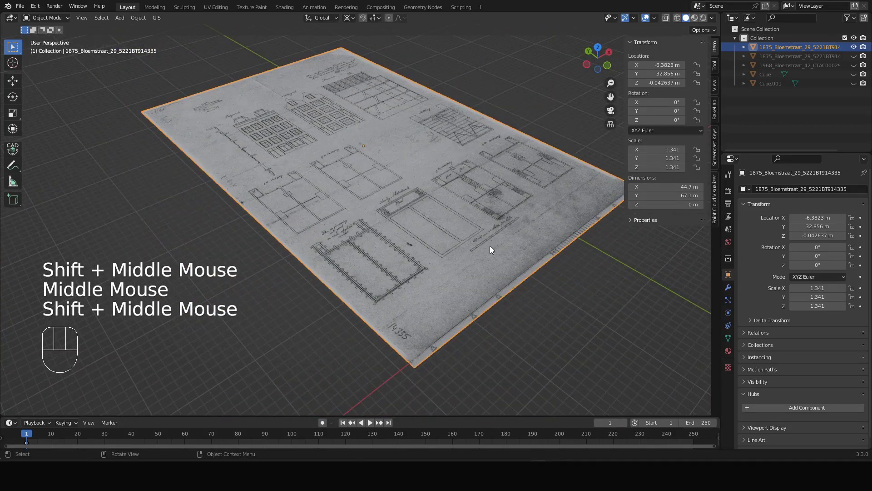
- In Edit Mode, edge-slide the plane down to a 44.7 by 14.5 m strip of the floor-plan row
key(Tab)
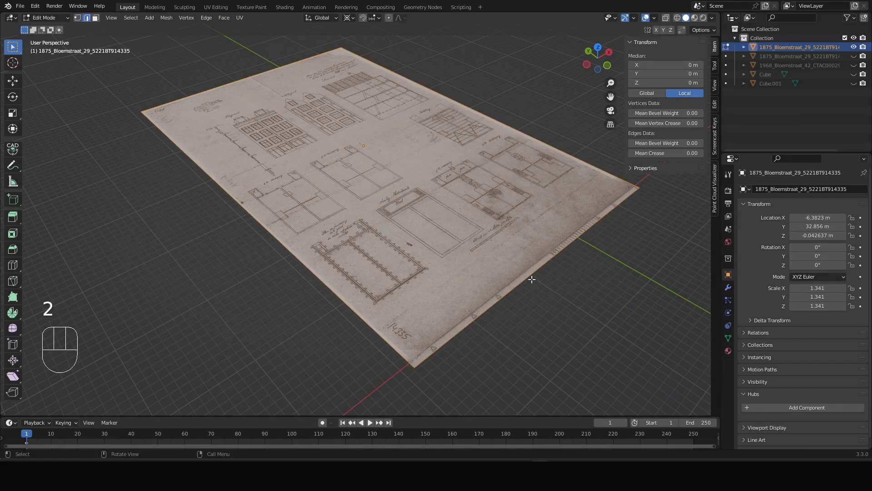
click(528, 273)
drag(555, 281, 517, 270)
drag(492, 266, 500, 273)
key(g)
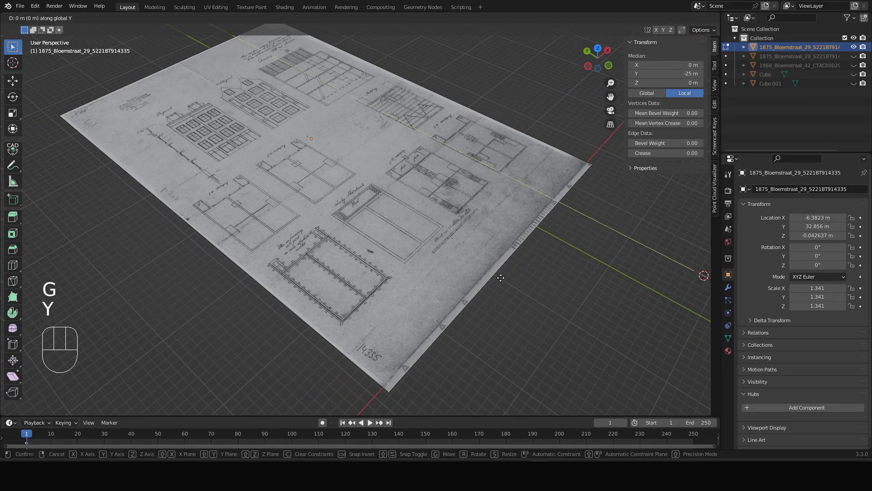
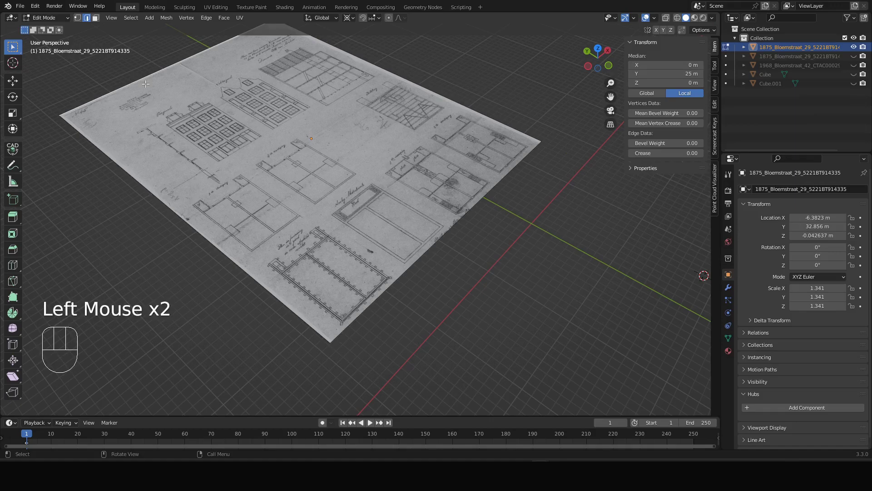
key(g)
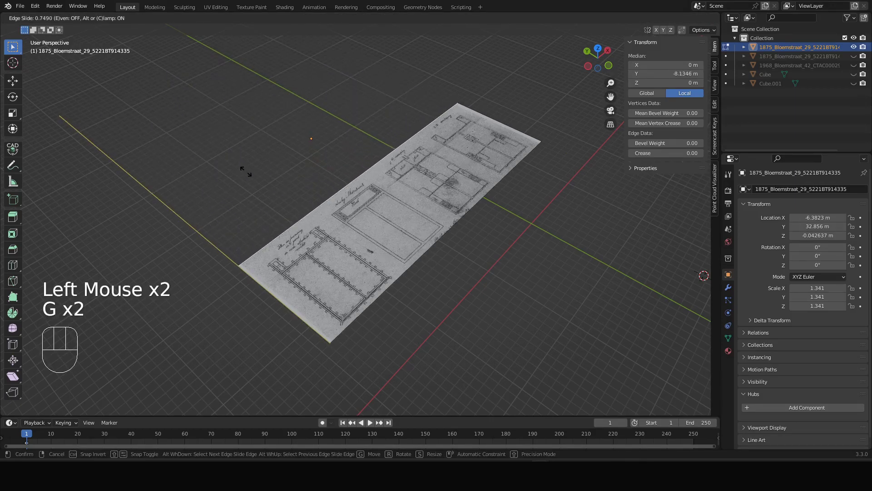
click(246, 169)
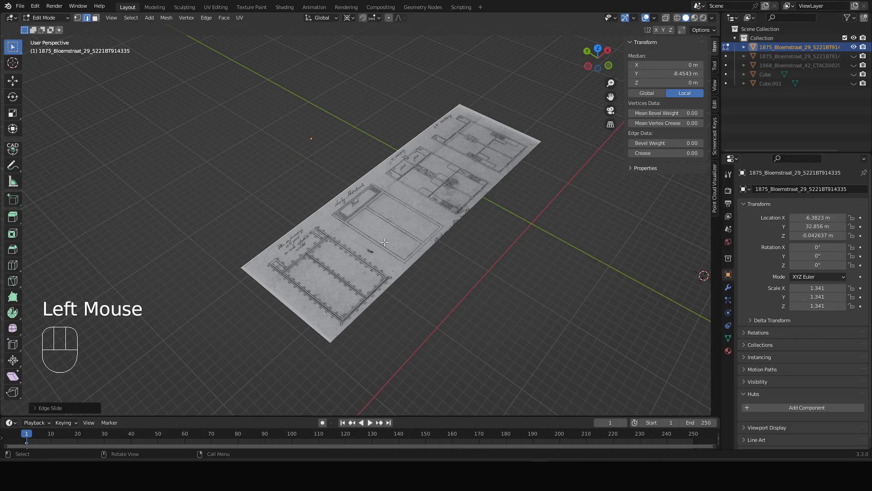
middle_click(434, 180)
scroll(down, 3)
key(Tab)
drag(451, 194, 463, 248)
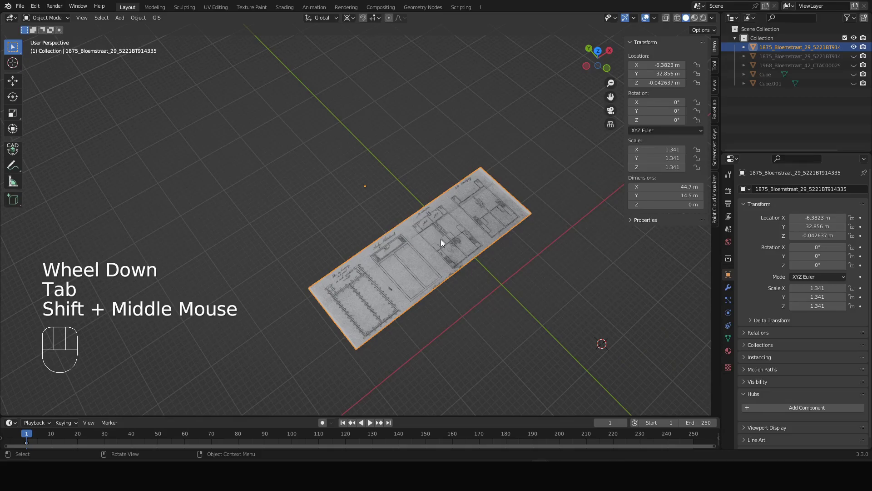
- From top view, stack two copies of the floor-plan strip above the original along Y
key(KP_7)
key(shift+d)
key(x)
key(z)
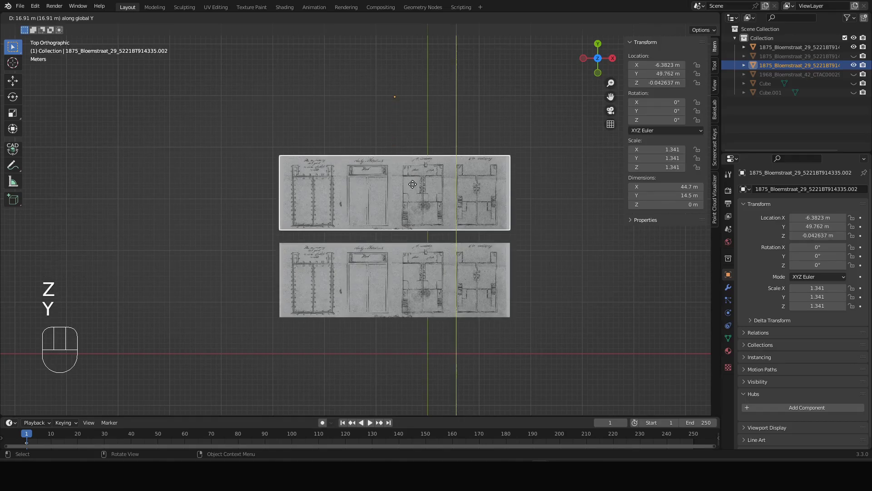
click(416, 179)
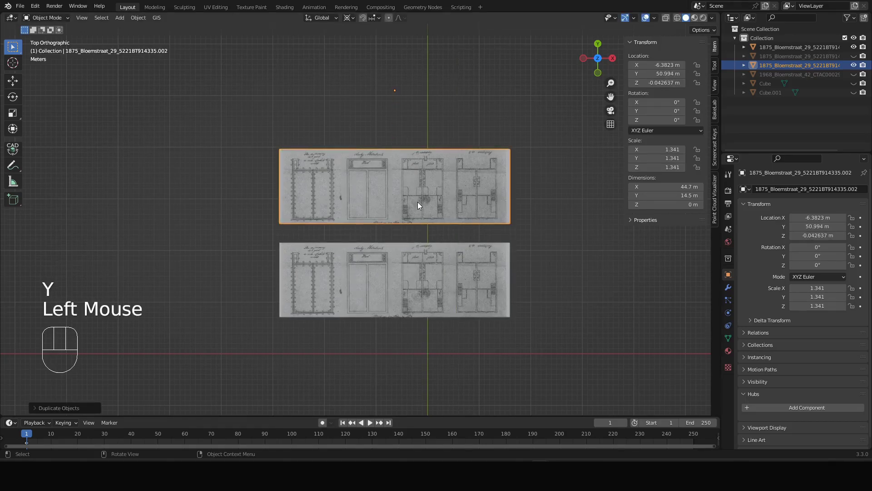
key(x)
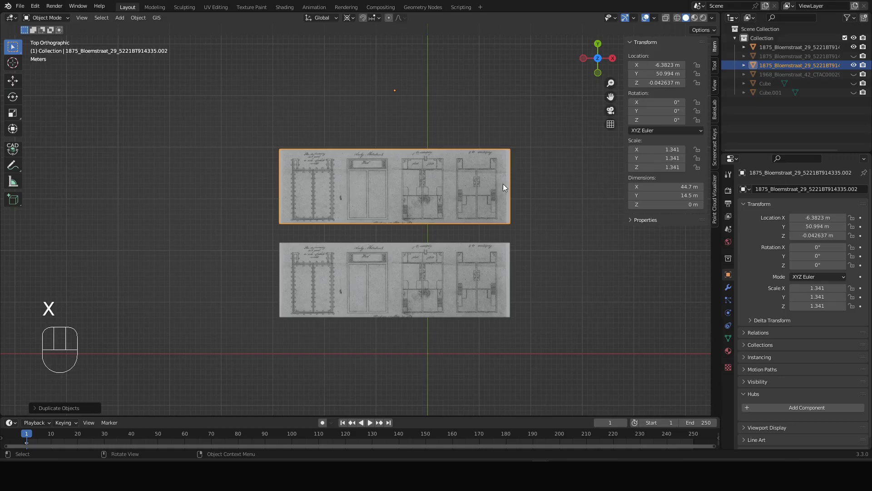
key(shift+d)
key(y)
click(476, 89)
- Add a third strip copy above the stack, constrained to Y
scroll(down, 3)
middle_click(482, 102)
key(shift+d)
key(y)
click(477, 132)
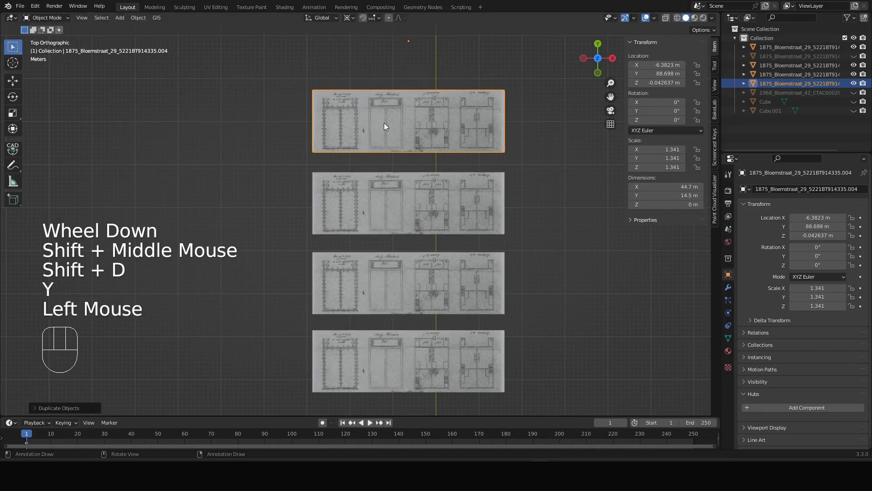
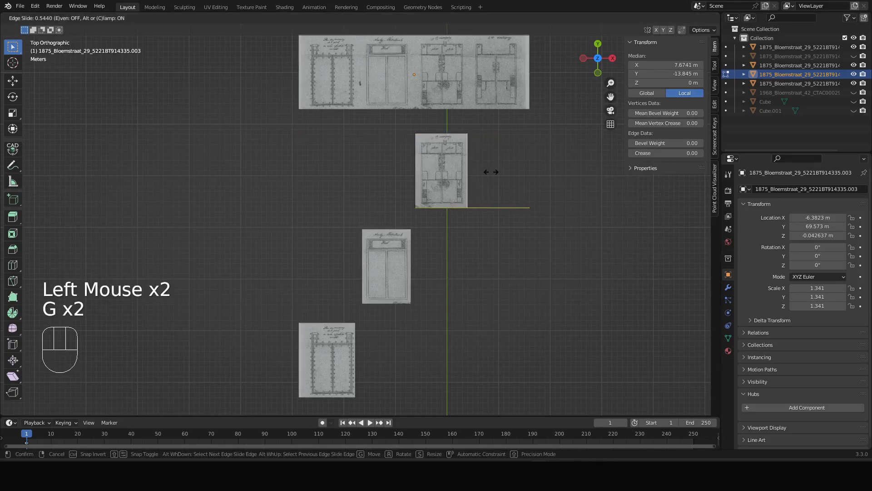
- Trim the strips to single floor plans by edge-sliding, cutting away the left plans
click(491, 169)
key(Tab)
middle_click(476, 141)
click(452, 223)
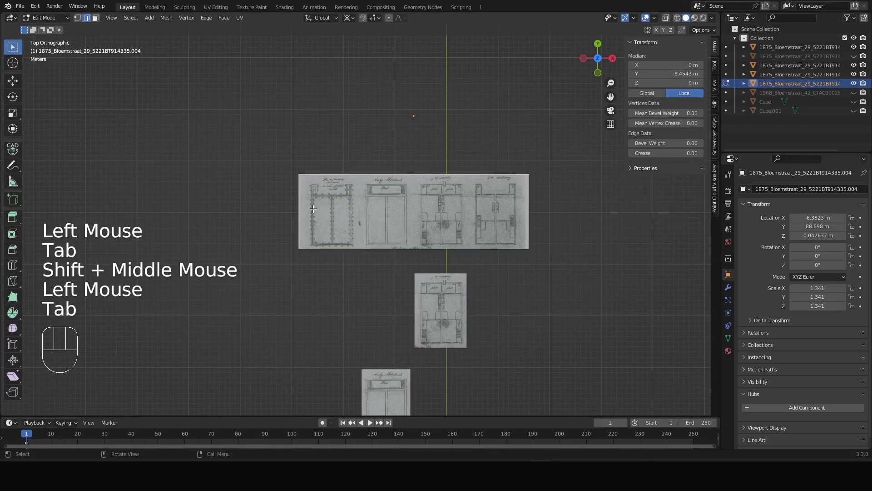
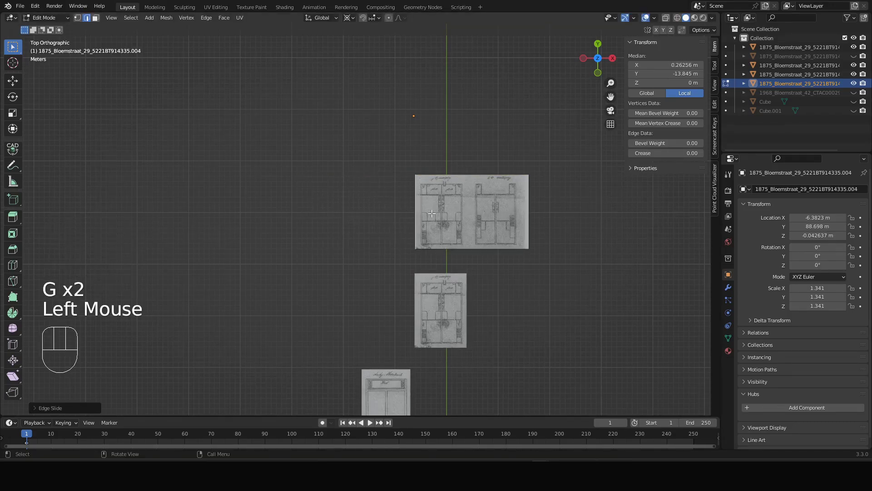
key(g)
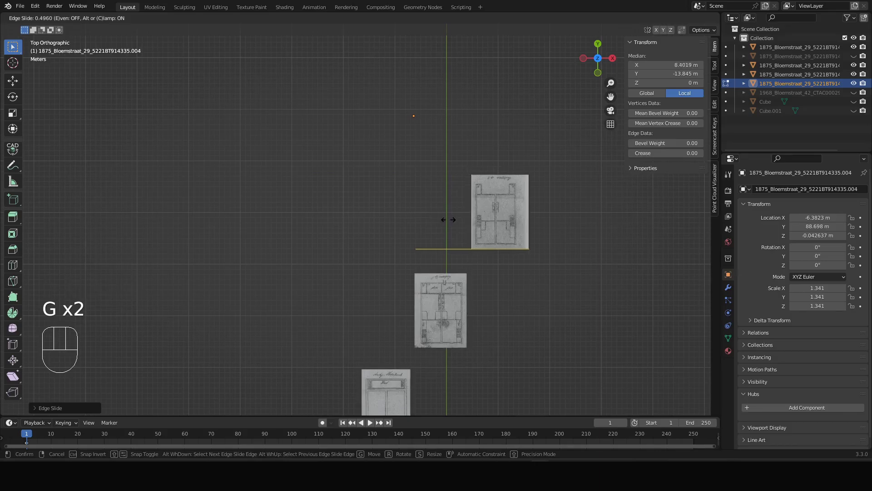
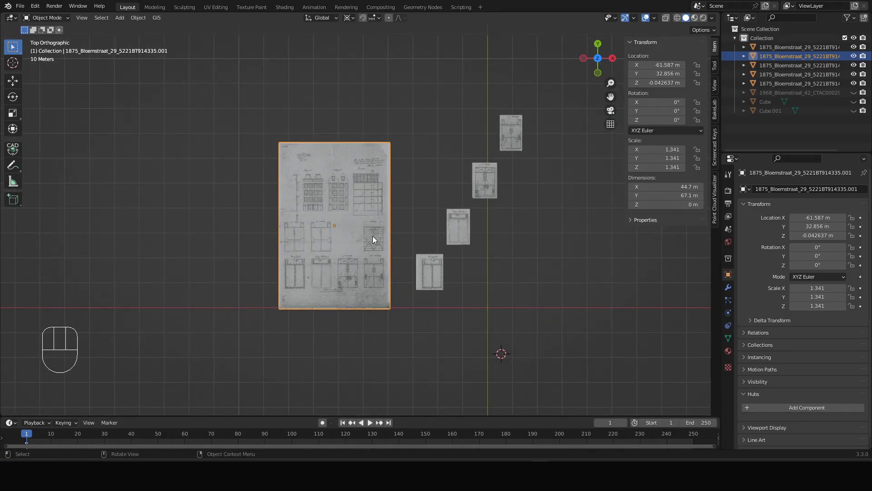
- Place a fresh copy of the full drawing sheet to the right of the floor plans and make it visible
key(shift+d)
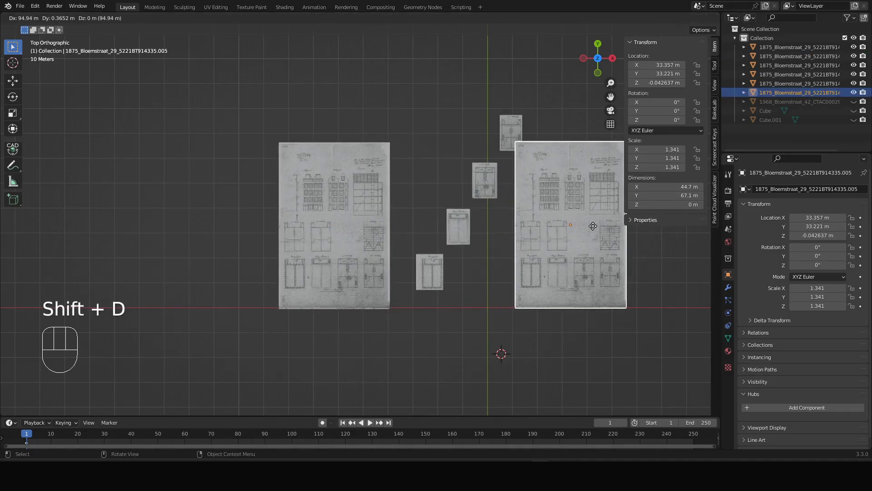
key(x)
click(627, 230)
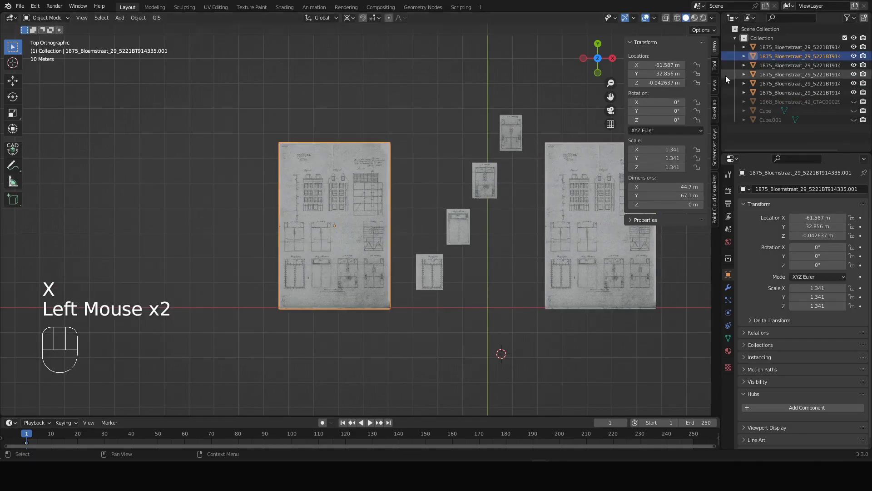
click(859, 58)
drag(507, 224, 321, 210)
click(382, 198)
scroll(up, 3)
scroll(down, 3)
- In Edit Mode, edge-slide the sheet's border inward to trim it toward the elevations
key(Tab)
click(414, 314)
key(g)
key(g)
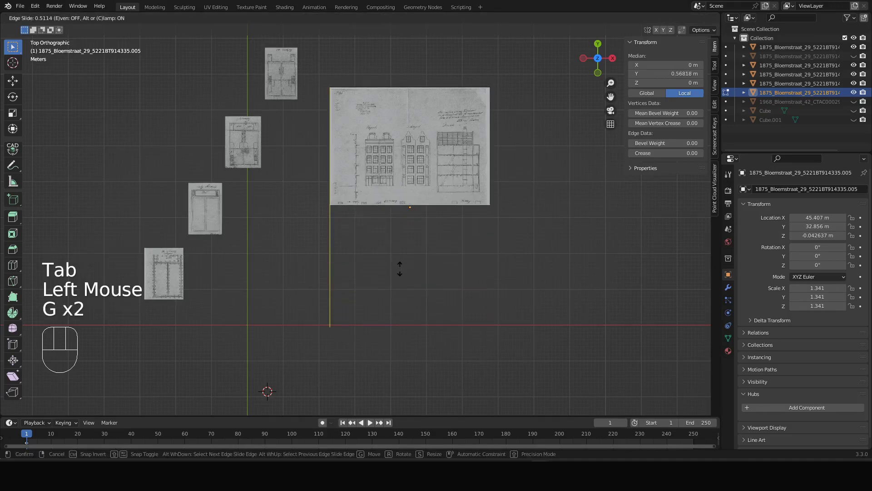
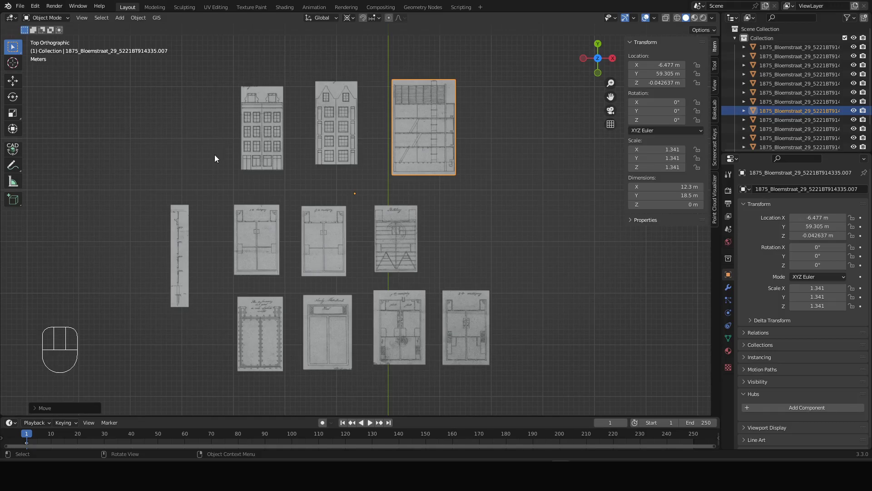
- Review the cut pieces and move the left floor plan lower so the plans form a row beneath the facades
click(186, 245)
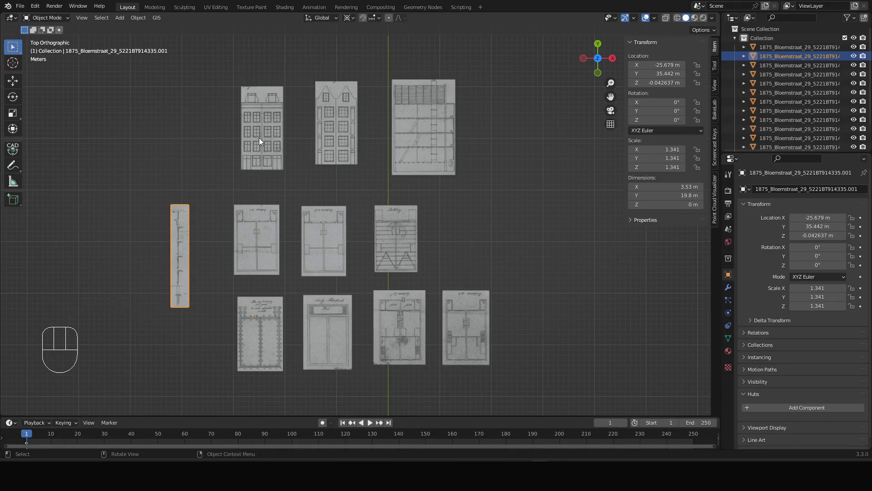
click(261, 127)
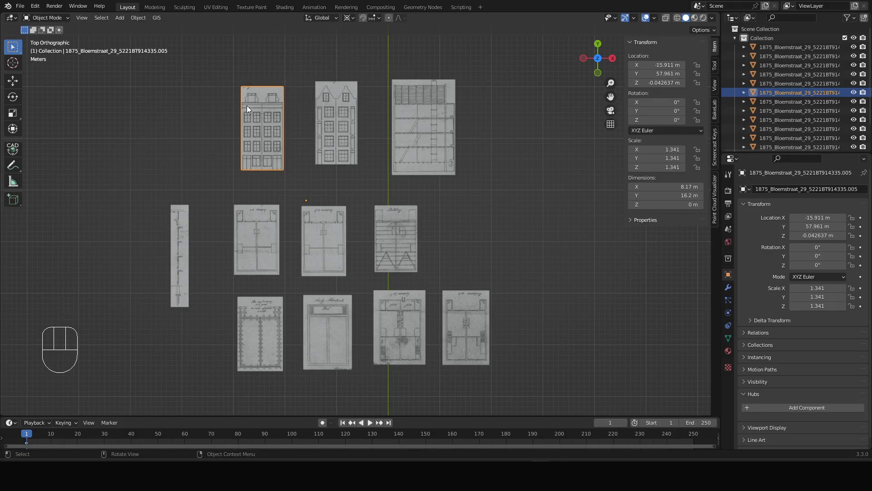
click(340, 134)
click(444, 134)
click(400, 235)
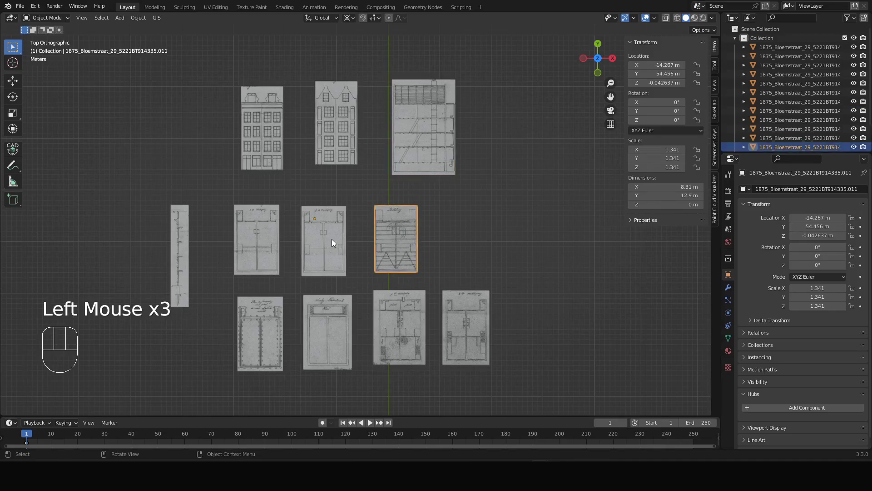
click(335, 241)
click(327, 337)
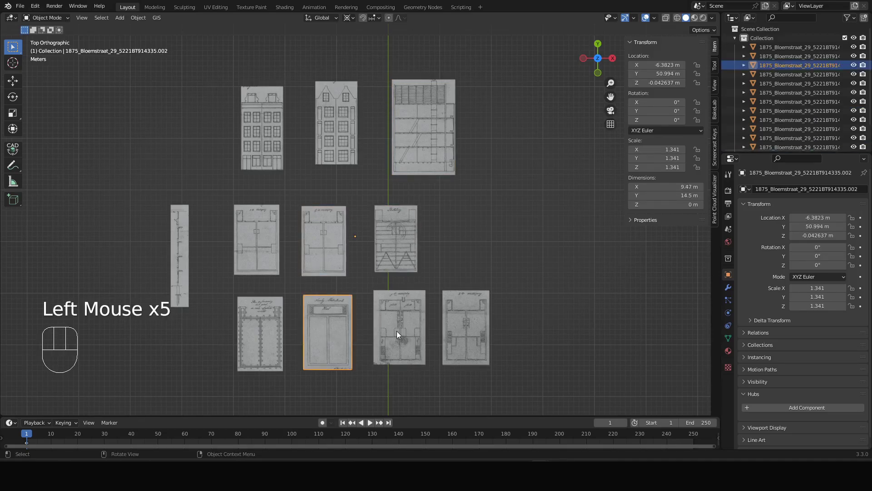
key(g)
click(351, 372)
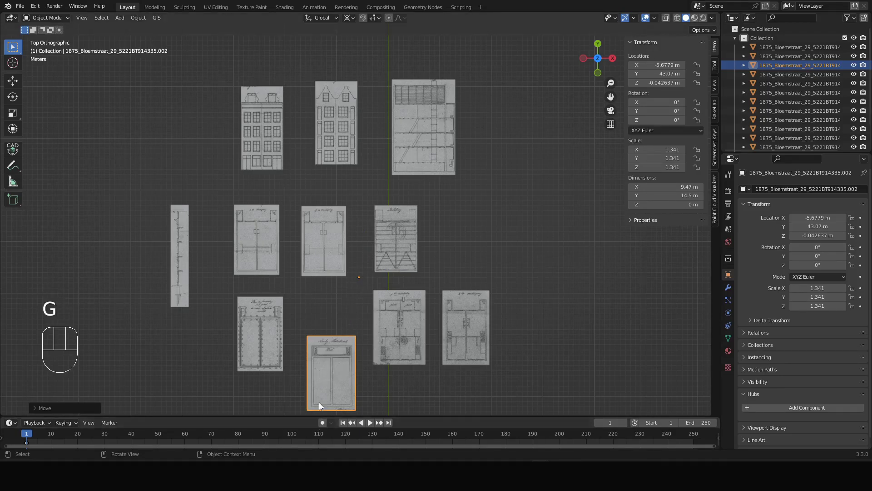
- Reframe the layout and box-select all the drawing pieces together
drag(335, 341, 367, 324)
scroll(down, 3)
drag(230, 306, 426, 186)
click(288, 184)
scroll(up, 3)
scroll(up, 3)
scroll(down, 3)
middle_click(494, 257)
scroll(up, 3)
scroll(down, 3)
drag(483, 272, 439, 277)
drag(297, 117, 561, 322)
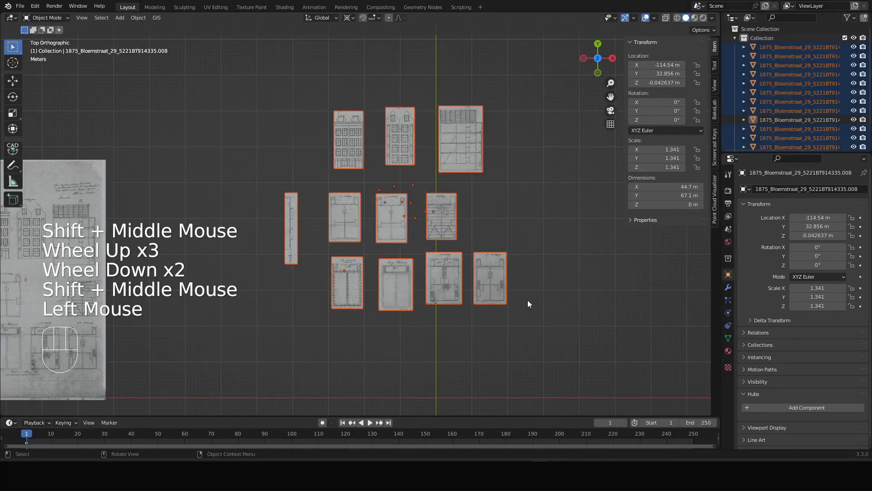
- Orbit into perspective and select the two facades and the section drawing together
scroll(up, 3)
drag(388, 221, 466, 301)
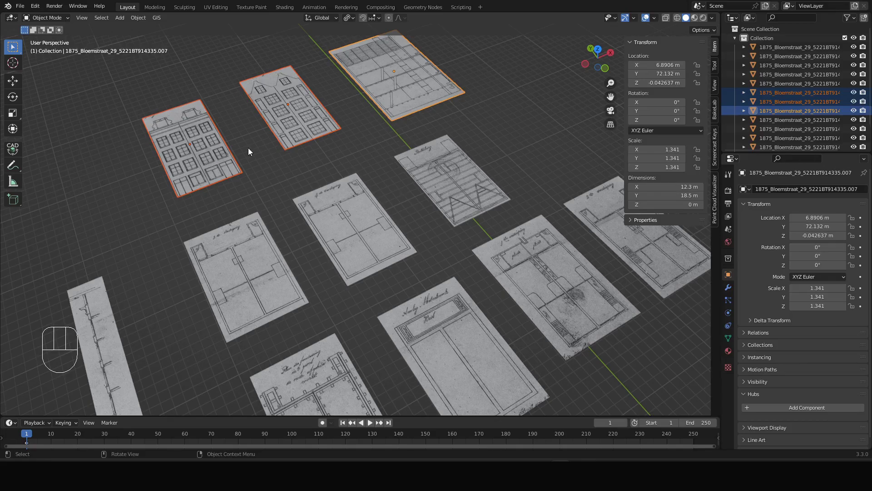
middle_click(287, 121)
drag(349, 208, 389, 126)
scroll(up, 3)
click(293, 240)
click(408, 154)
click(495, 86)
- Reselect the section and both facades, then show the Transform Pivot Point choices for Individual Origins
drag(424, 219, 427, 213)
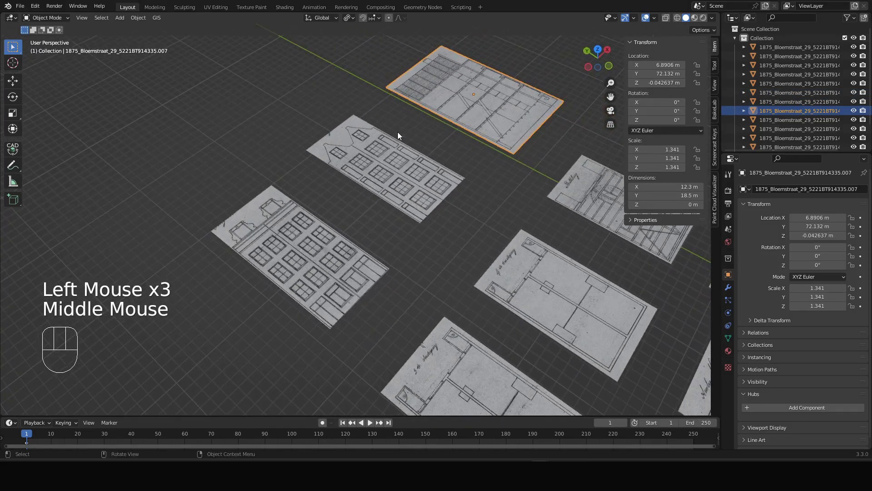
click(342, 257)
click(398, 172)
click(468, 95)
drag(513, 163, 517, 154)
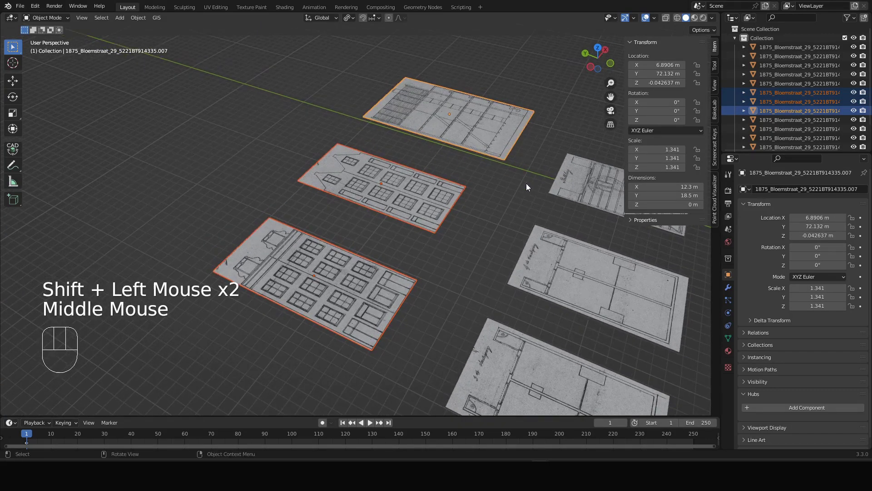
drag(348, 22, 495, 73)
- Rotate the facades and section 90° about X so each stands upright on its own origin
key(r)
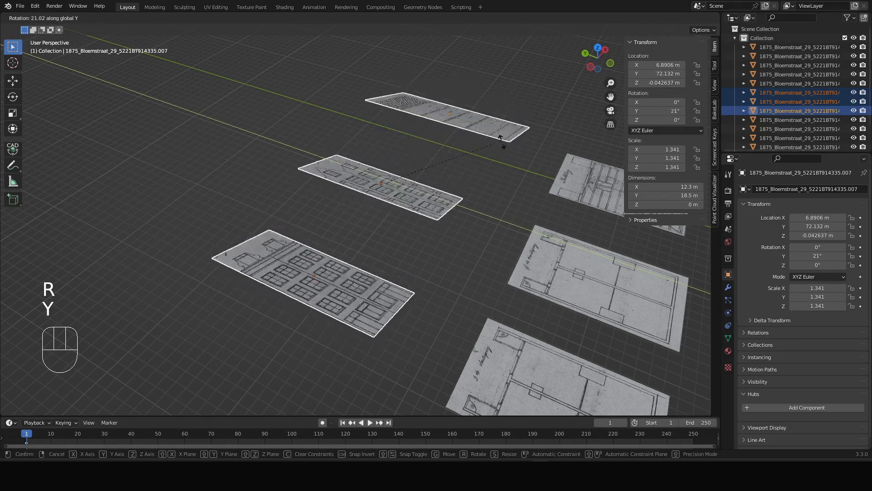
key(x)
key(KP_9)
key(KP_0)
key(Return)
scroll(down, 3)
drag(525, 221, 319, 168)
- Move the upright pieces along the ground plane (Shift+Z) to sit near the scene origin
key(g)
key(shift+z)
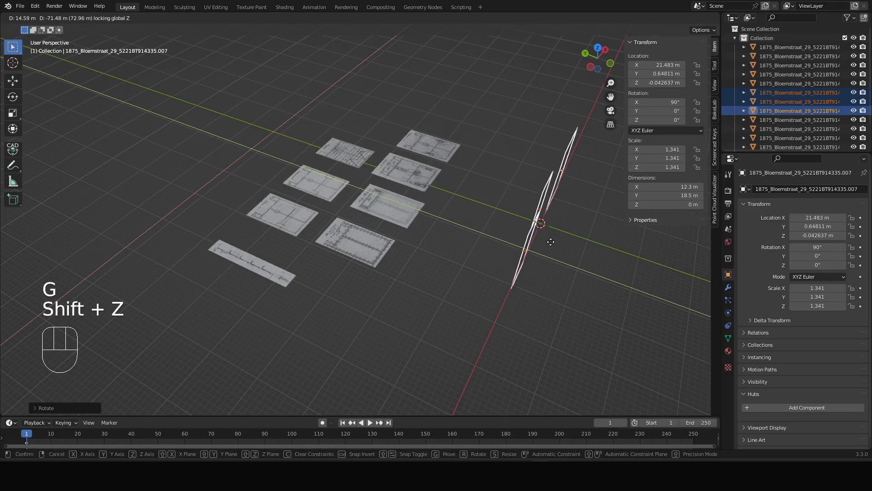
scroll(up, 3)
scroll(down, 3)
middle_click(265, 158)
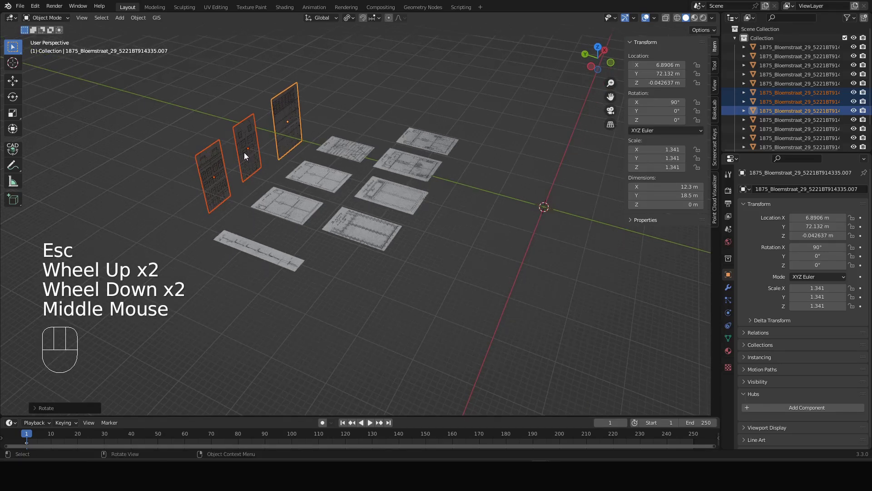
key(g)
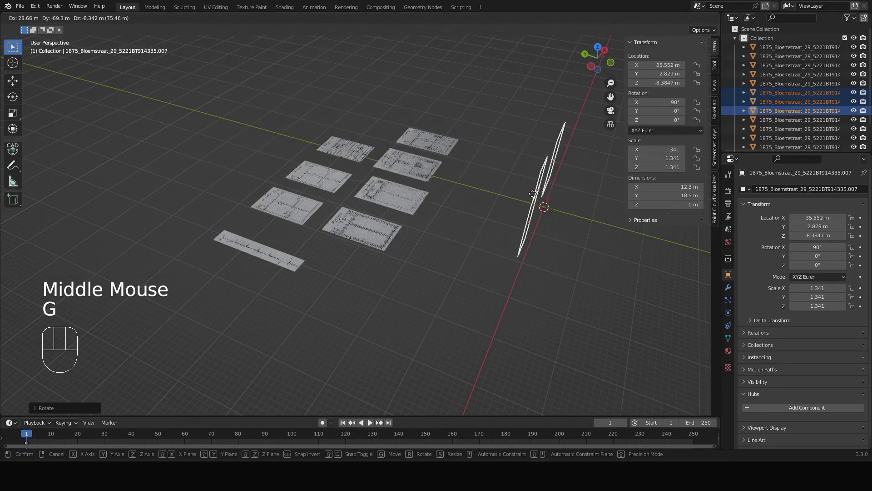
scroll(up, 3)
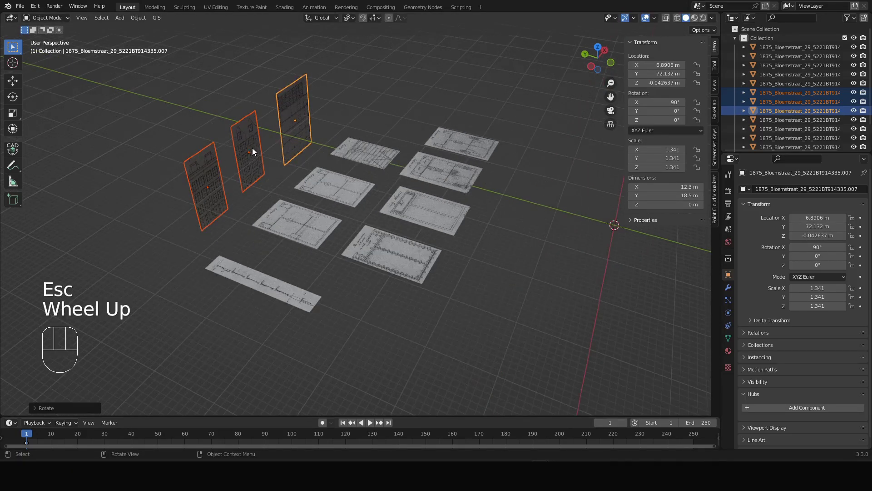
key(g)
key(shift+z)
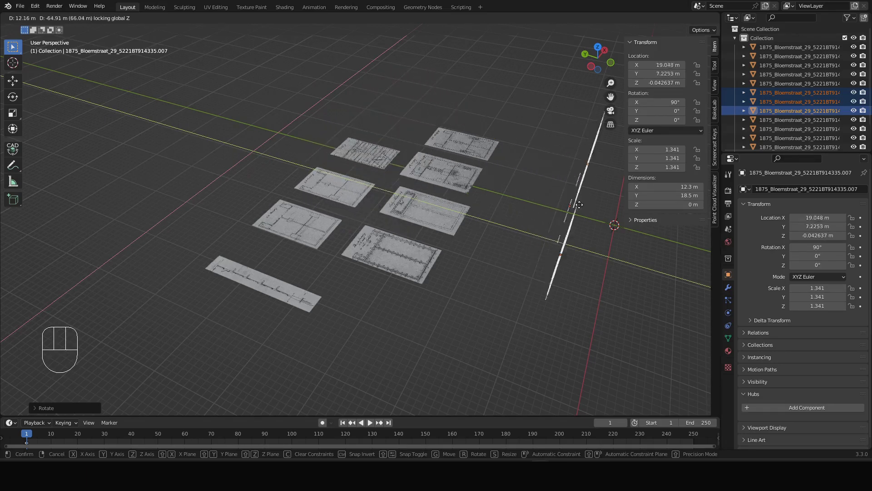
drag(627, 213, 589, 263)
scroll(down, 3)
middle_click(626, 263)
- Orbit around the upright facade and section and bring up the Viewport Overlays for a face-orientation check
drag(498, 245, 435, 211)
scroll(up, 3)
drag(414, 198, 431, 227)
scroll(up, 3)
drag(469, 180, 477, 173)
drag(471, 175, 481, 171)
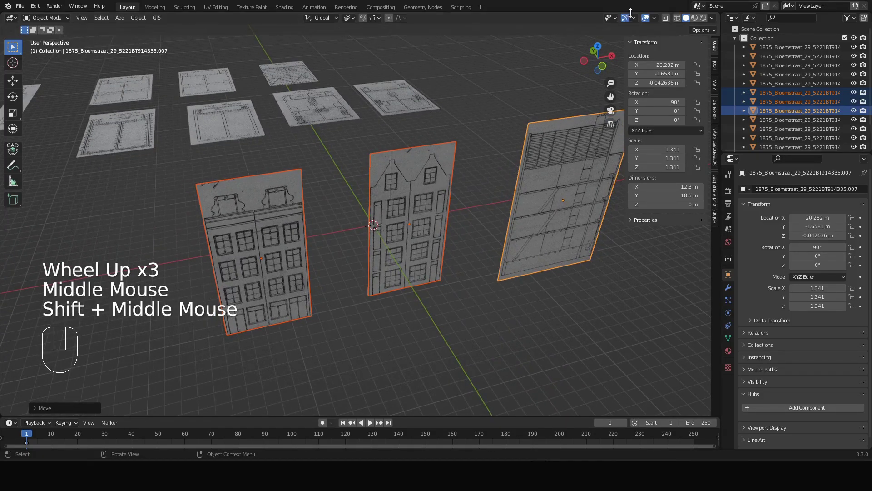
drag(661, 21, 407, 225)
drag(332, 226, 336, 230)
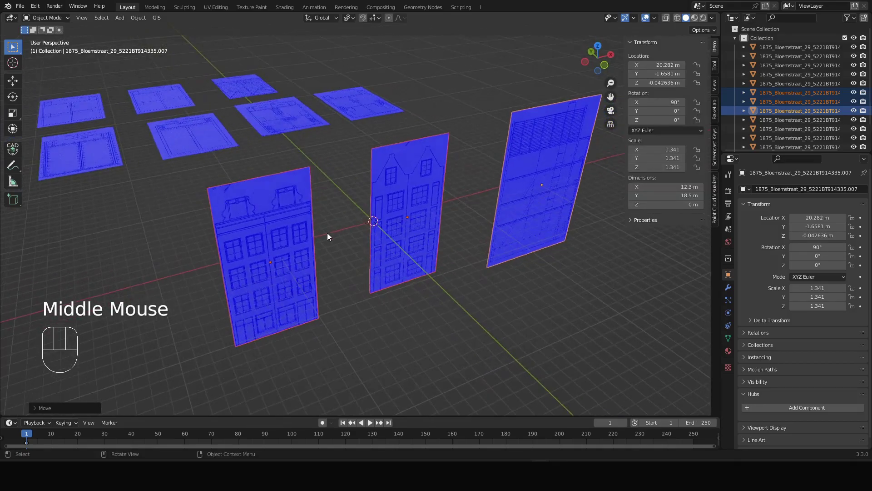
- Inspect the upright facades front and back, checking the red back faces versus blue front faces
drag(275, 198, 253, 150)
drag(253, 167, 260, 174)
click(375, 147)
drag(330, 143, 449, 138)
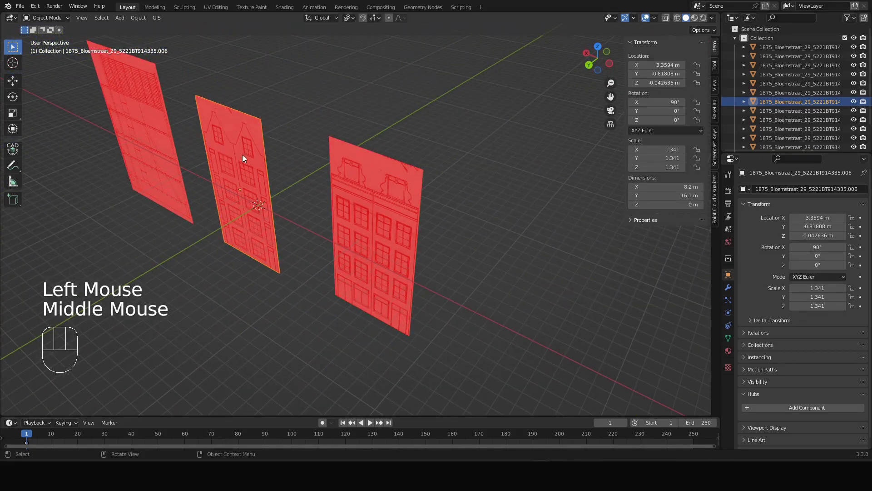
drag(262, 150, 170, 161)
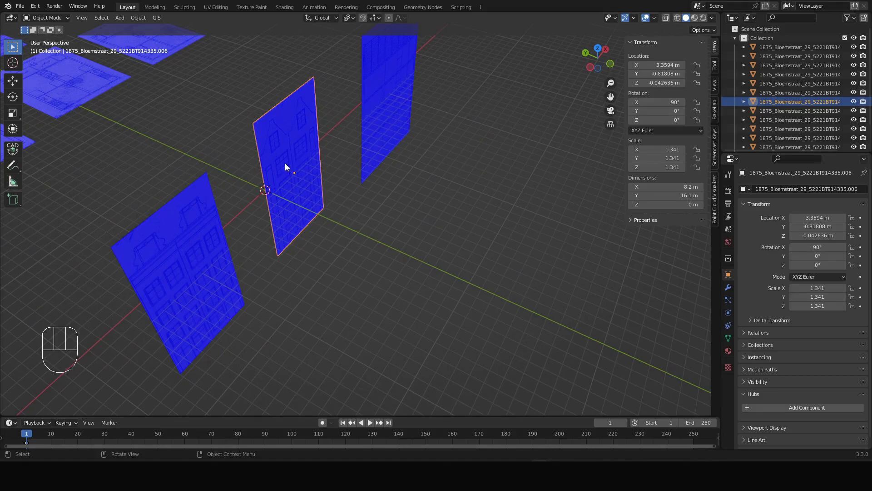
drag(266, 140, 258, 134)
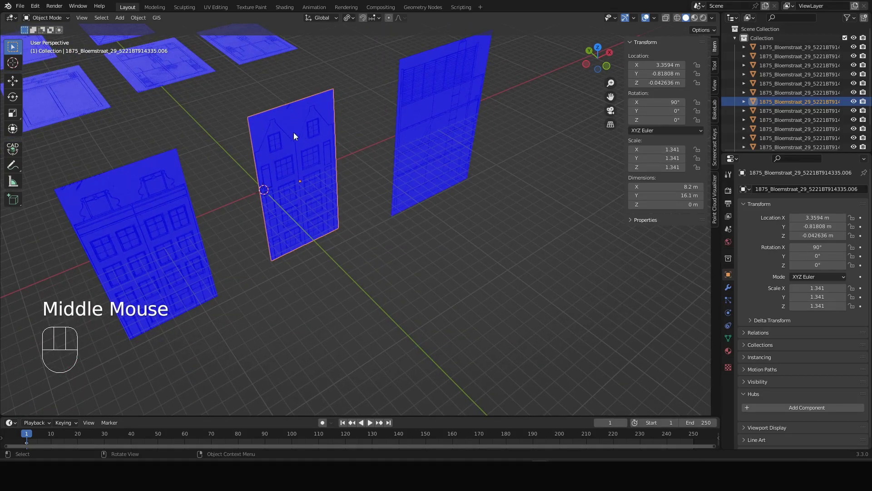
scroll(up, 3)
scroll(down, 3)
scroll(down, 3)
- Slide the first facade across the ground plane to a new position in two moves
key(g)
key(shift+z)
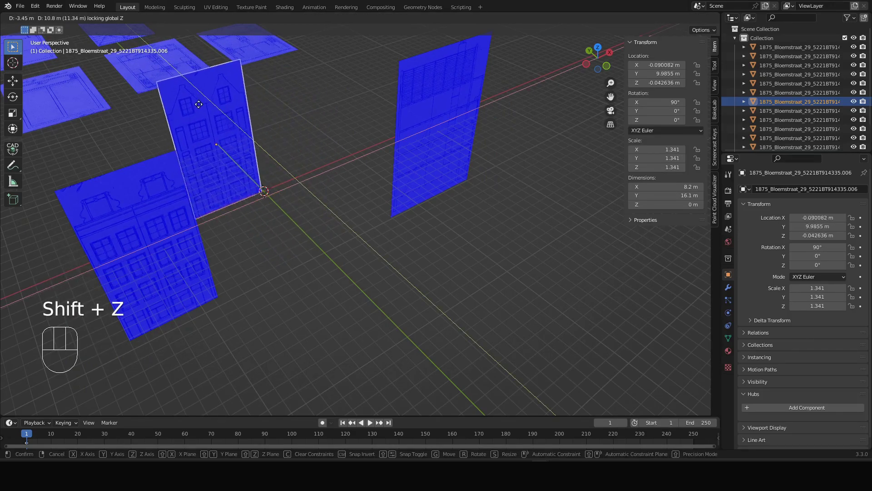
click(196, 99)
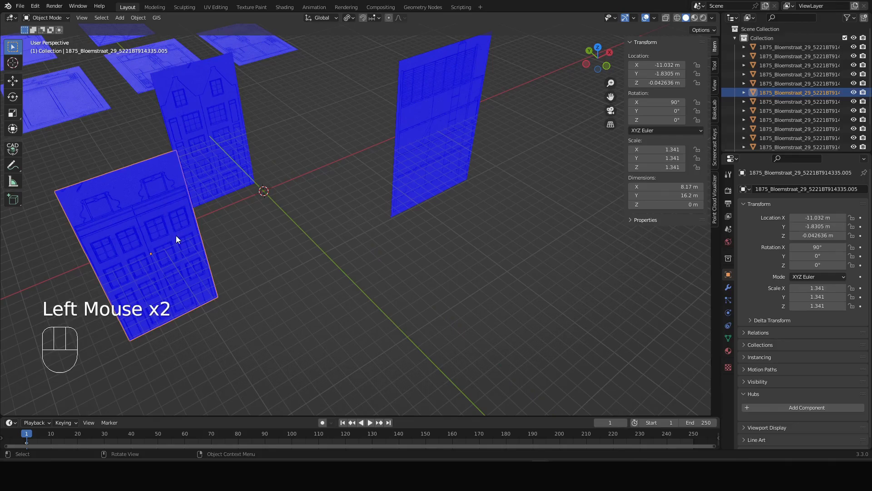
key(g)
key(shift+z)
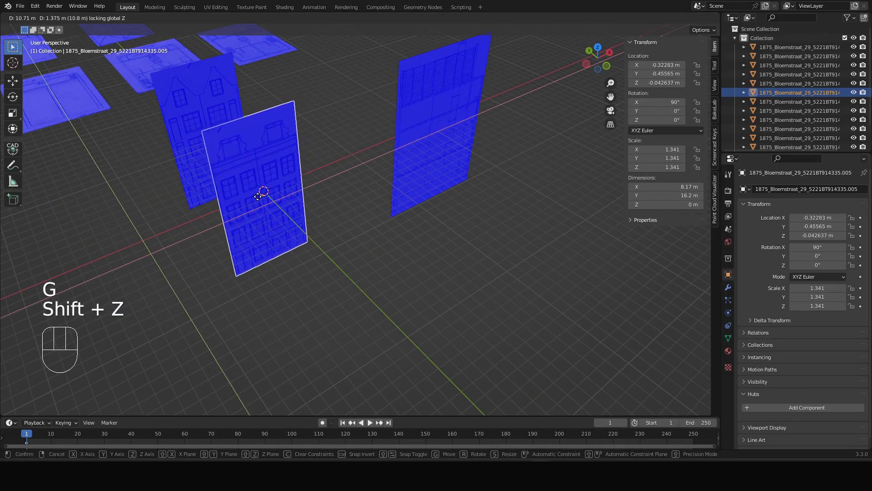
click(261, 199)
drag(262, 185, 366, 219)
scroll(up, 3)
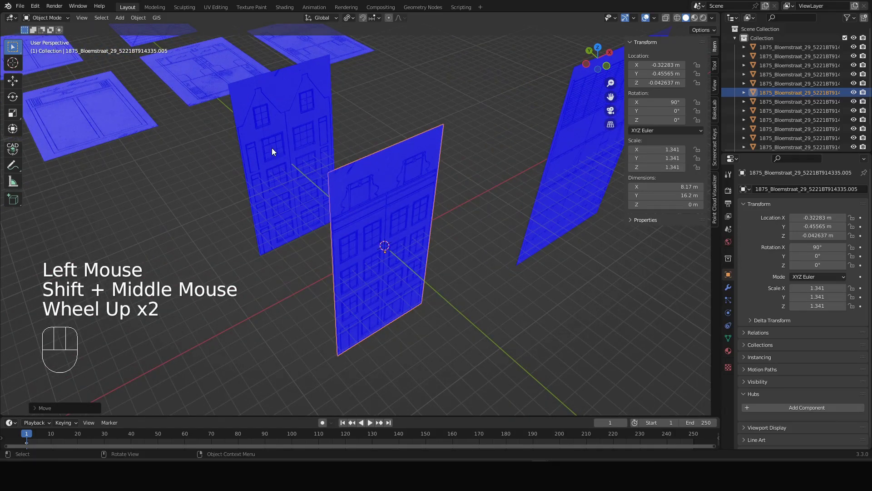
- Turn the second gabled facade exactly 180° about the vertical axis so it faces the other way
click(296, 152)
drag(283, 165, 291, 165)
drag(297, 159, 285, 165)
drag(278, 158, 305, 155)
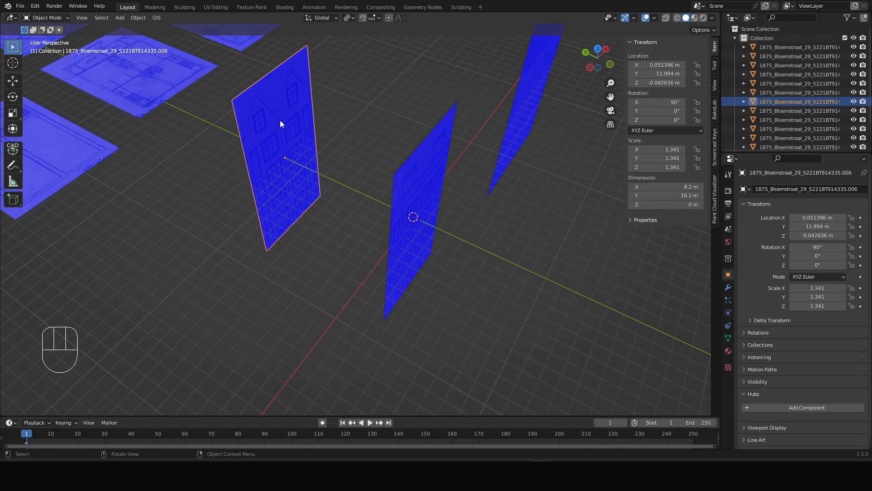
middle_click(276, 142)
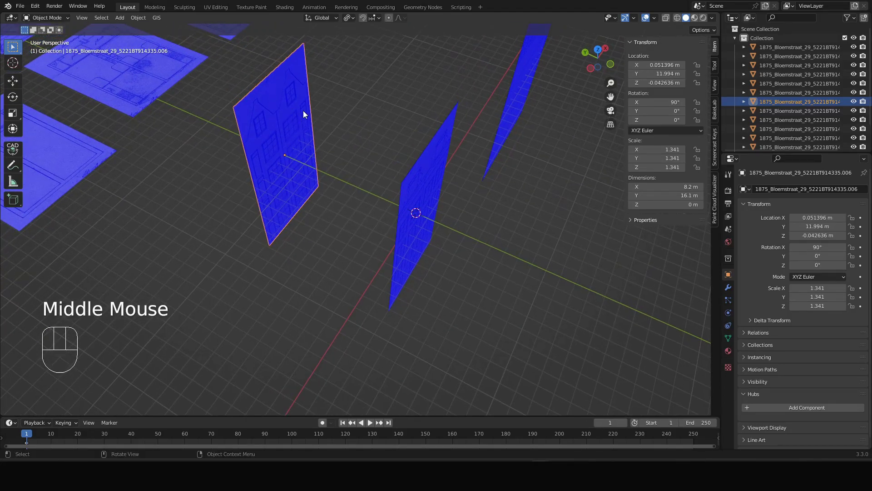
key(r)
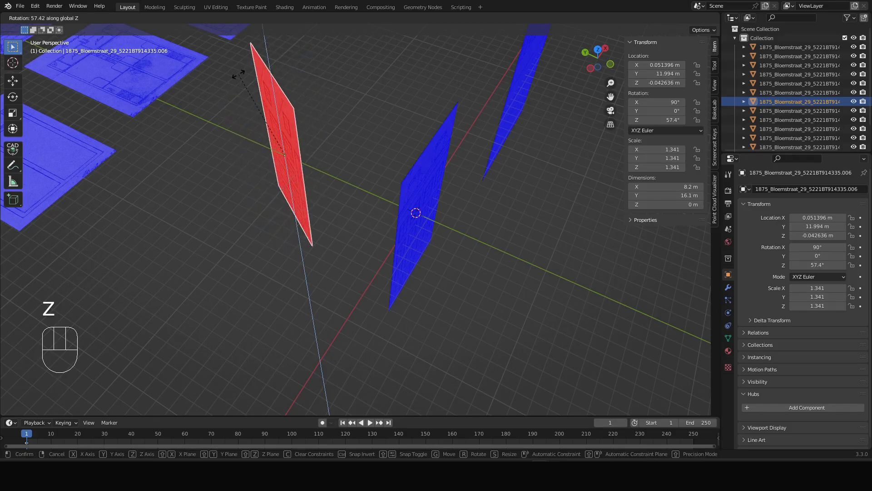
key(KP_1)
key(KP_8)
key(KP_0)
key(Return)
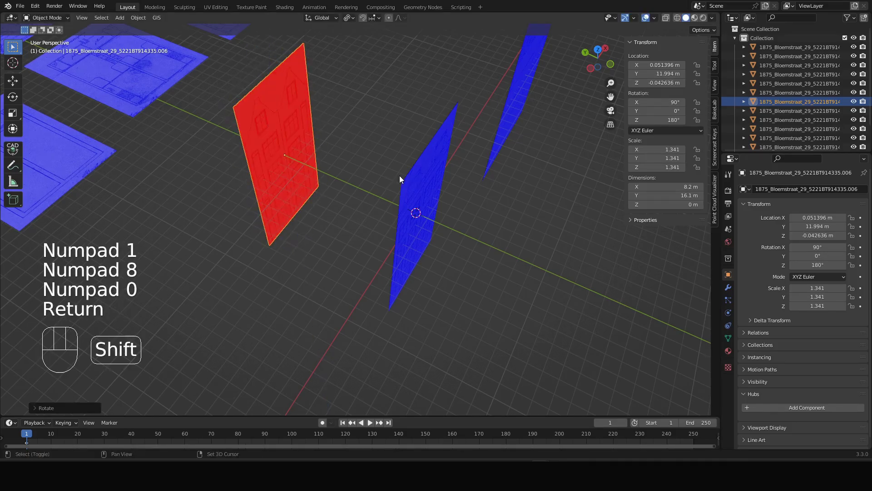
click(425, 183)
drag(439, 231, 458, 186)
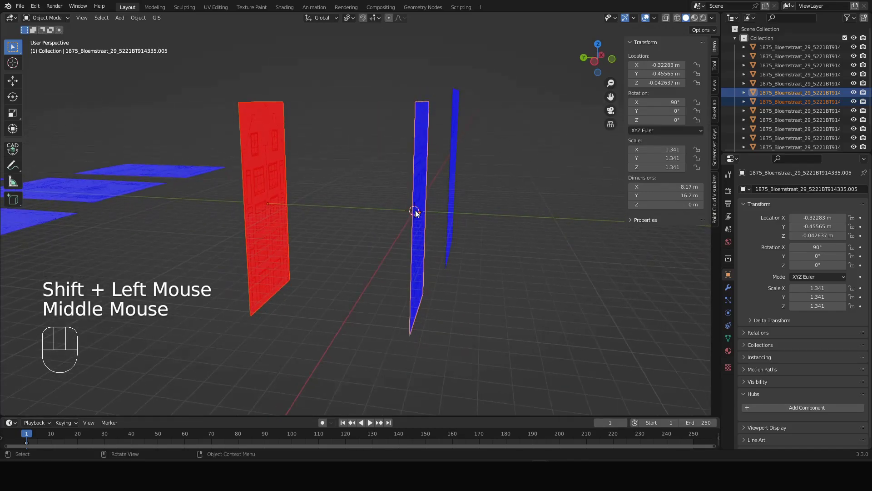
- In front view, raise the first facade about 8 m and nudge it so its bottom edge sits on the ground line
key(KP_1)
key(g)
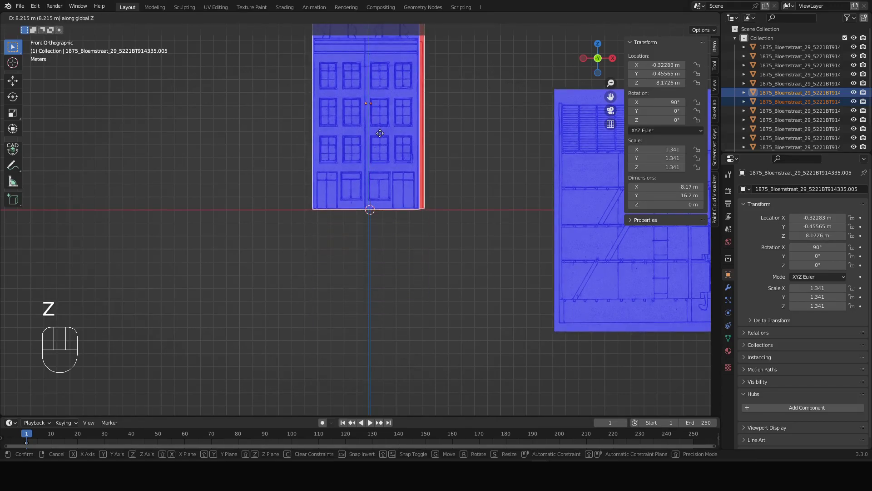
click(383, 136)
scroll(up, 3)
drag(338, 302, 441, 284)
drag(343, 295, 442, 261)
scroll(up, 3)
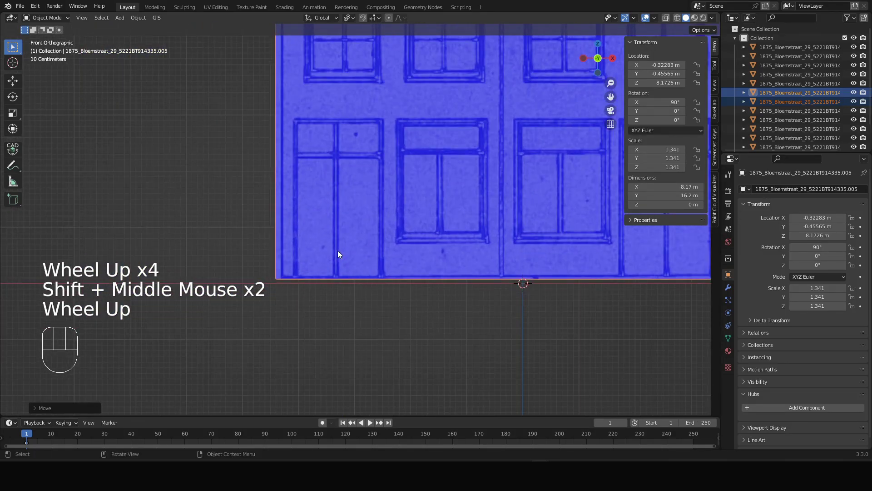
key(g)
key(z)
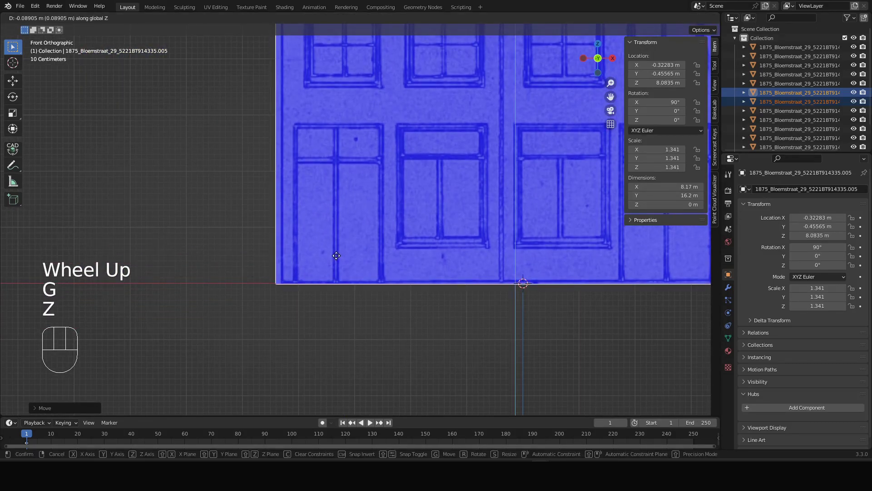
click(339, 259)
- Move the second facade so its side edge aligns with the first, then select the tall section drawing
scroll(down, 3)
drag(456, 259, 383, 242)
click(429, 210)
scroll(up, 3)
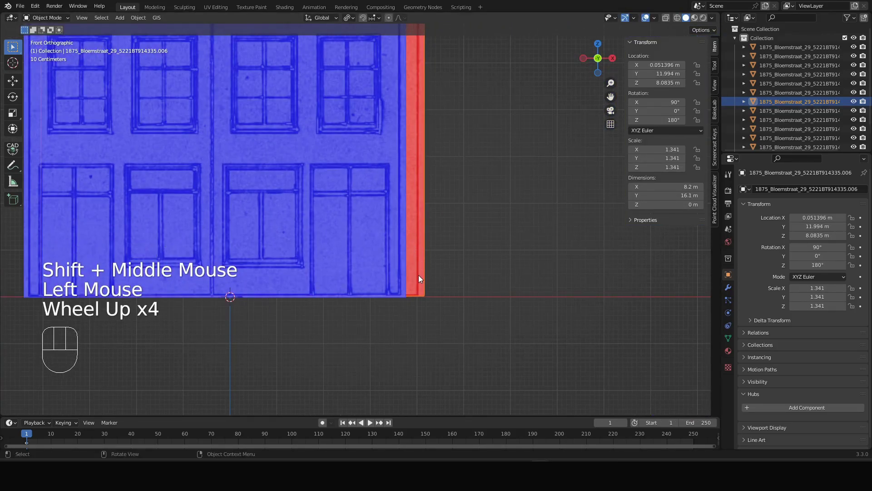
key(g)
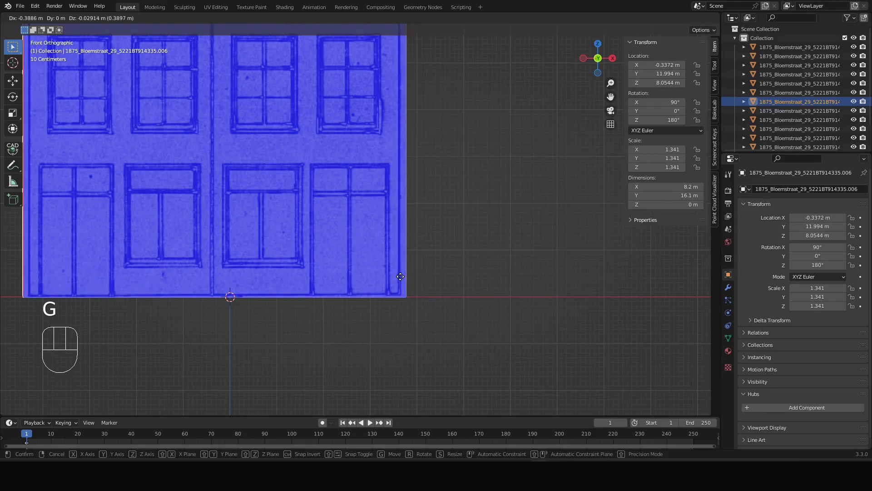
click(404, 279)
scroll(down, 3)
drag(362, 238, 433, 268)
scroll(up, 3)
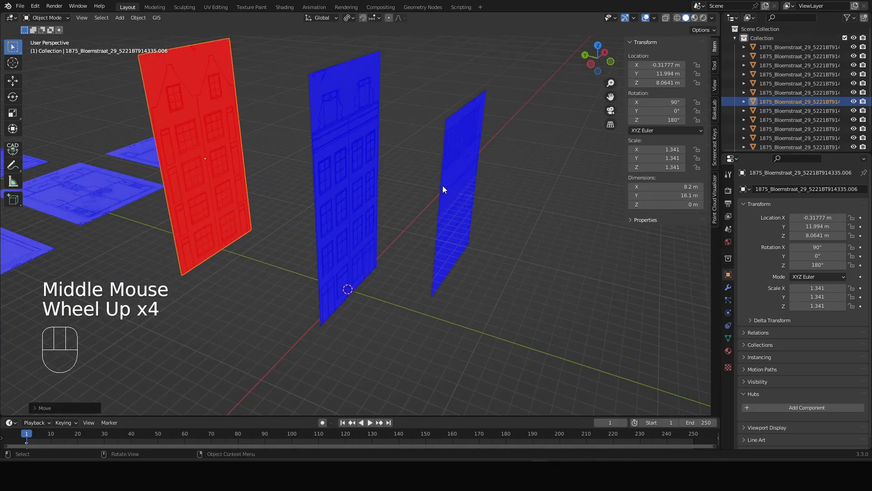
drag(660, 20, 446, 188)
click(470, 184)
drag(465, 206, 481, 265)
- Turn the tall section drawing exactly 90° about the vertical axis, at right angles to the facades
drag(484, 260, 434, 256)
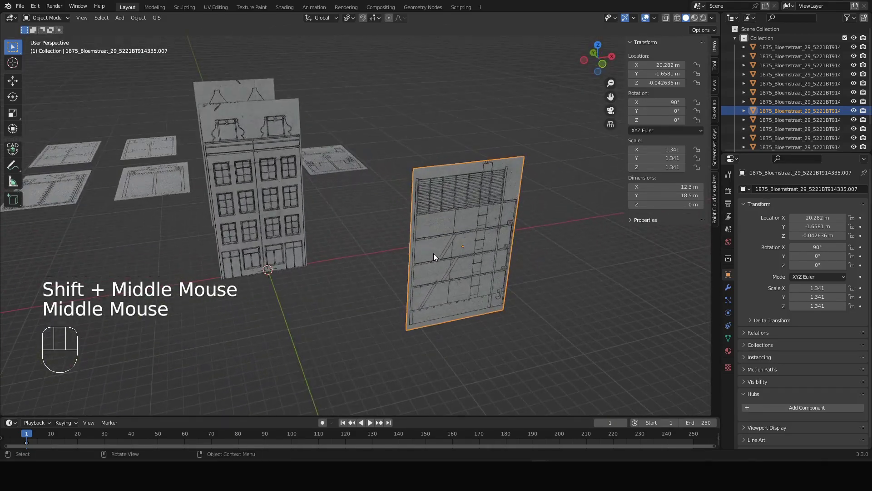
drag(482, 262, 472, 266)
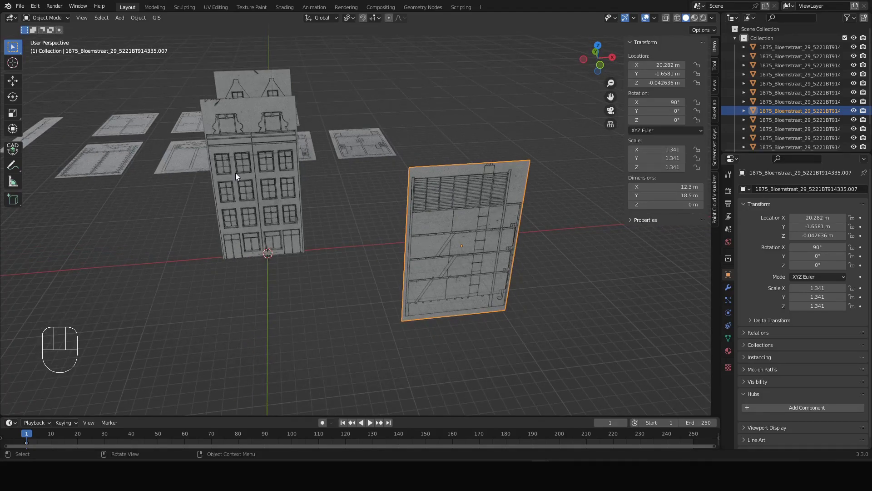
drag(480, 248, 484, 250)
scroll(up, 3)
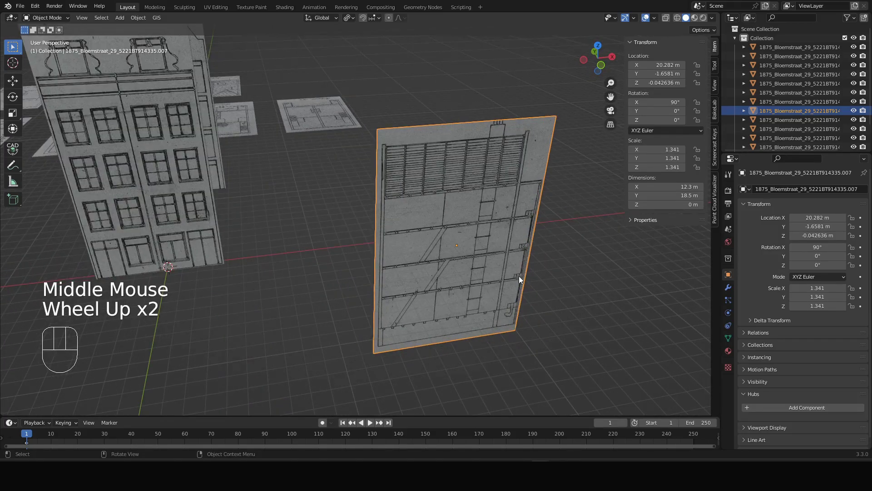
key(r)
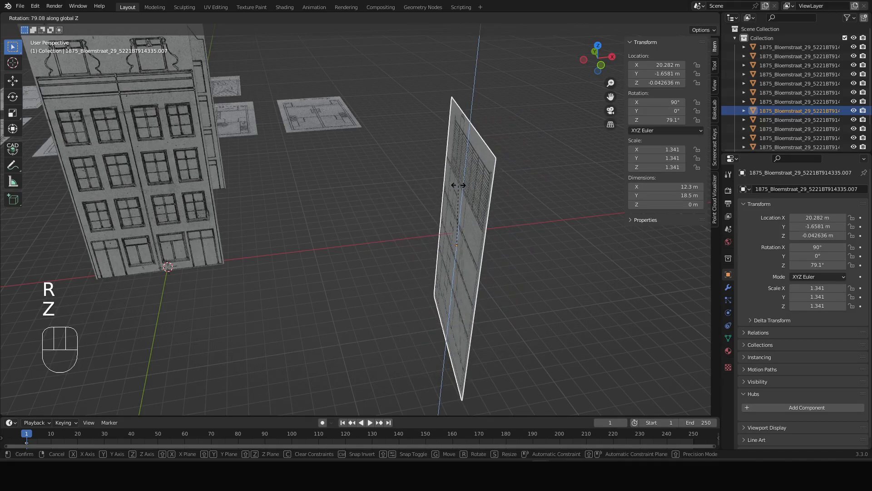
key(KP_9)
key(KP_0)
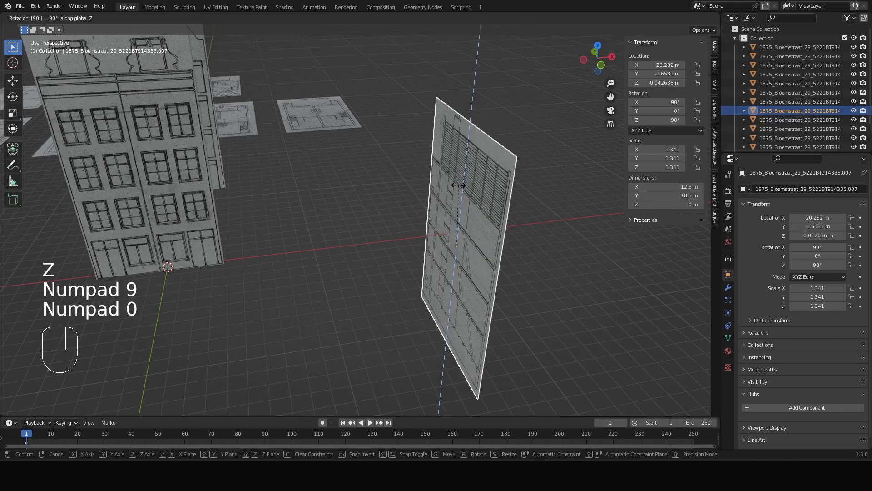
key(Return)
- Slide the section drawing along the ground beside the facades and raise it to wall height
scroll(down, 3)
drag(493, 221, 417, 218)
middle_click(593, 241)
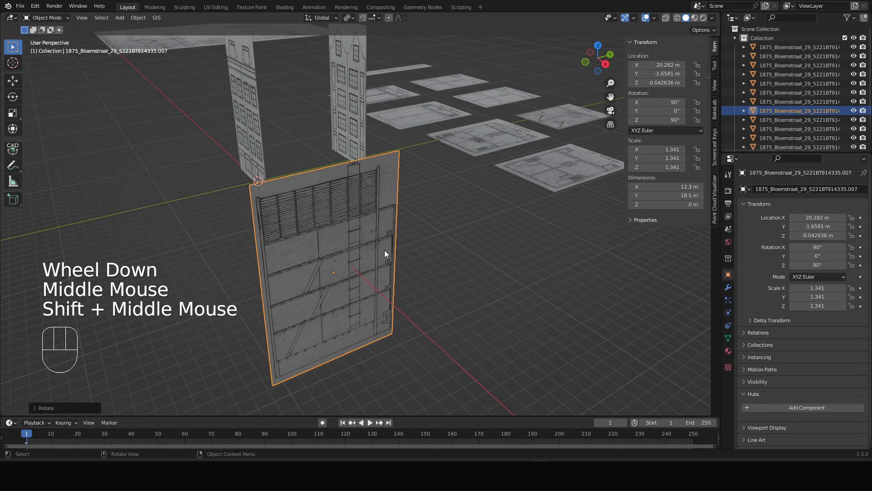
key(g)
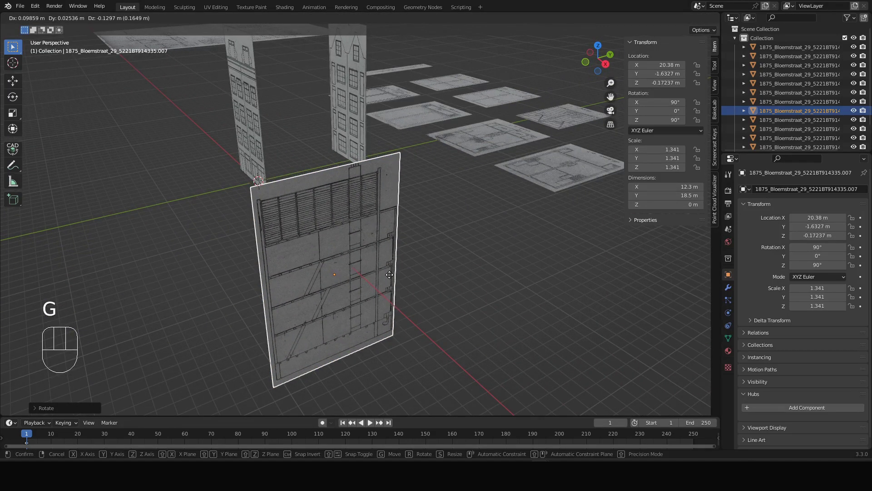
key(shift+z)
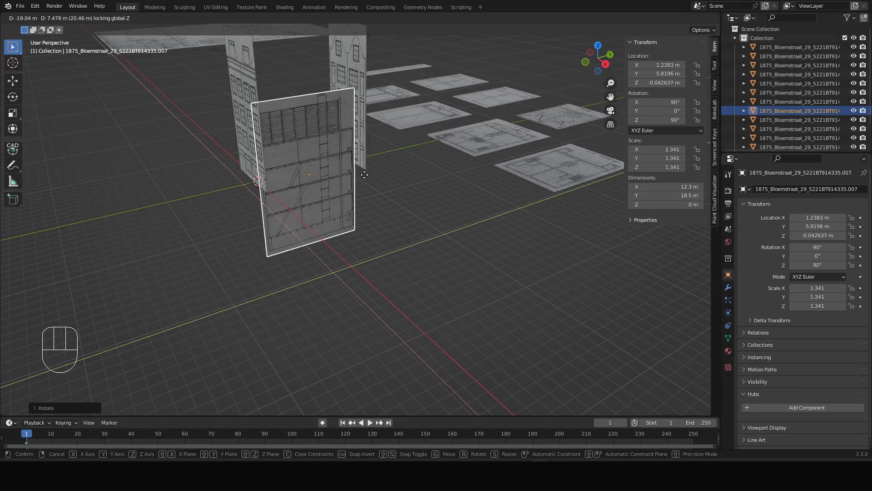
click(367, 180)
scroll(up, 3)
drag(250, 149, 276, 238)
middle_click(283, 235)
drag(296, 178, 310, 174)
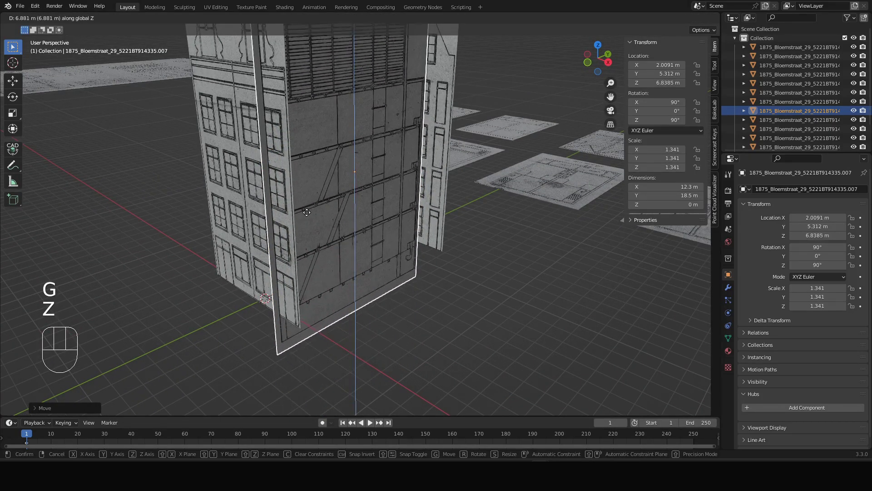
click(308, 212)
- Shift the section wall sideways along one axis so its corner meets the facade edge
drag(369, 258, 288, 255)
scroll(up, 3)
key(g)
key(z)
drag(288, 239, 293, 221)
scroll(down, 3)
drag(316, 211, 424, 220)
middle_click(357, 142)
middle_click(415, 284)
key(g)
key(y)
key(x)
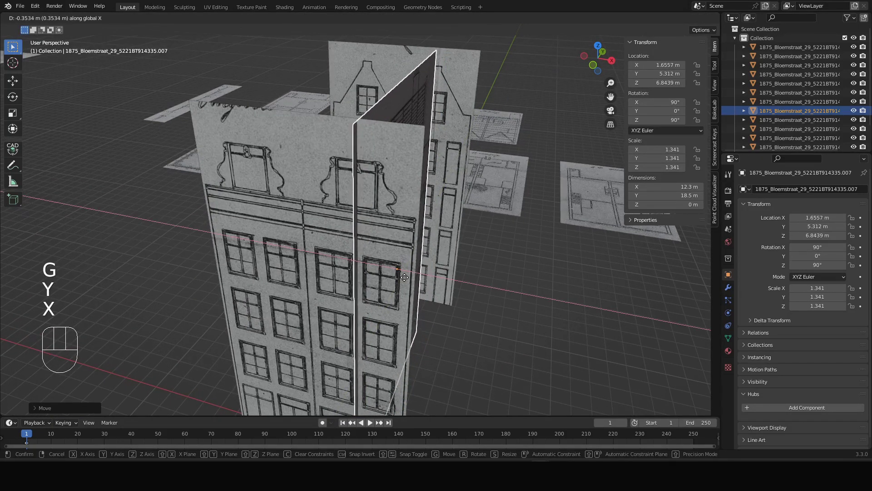
click(408, 280)
- Check the wall against the facade from several angles, then start sliding the second facade along Y
drag(406, 248, 341, 248)
drag(496, 286, 349, 202)
drag(370, 227, 389, 231)
drag(350, 255, 333, 232)
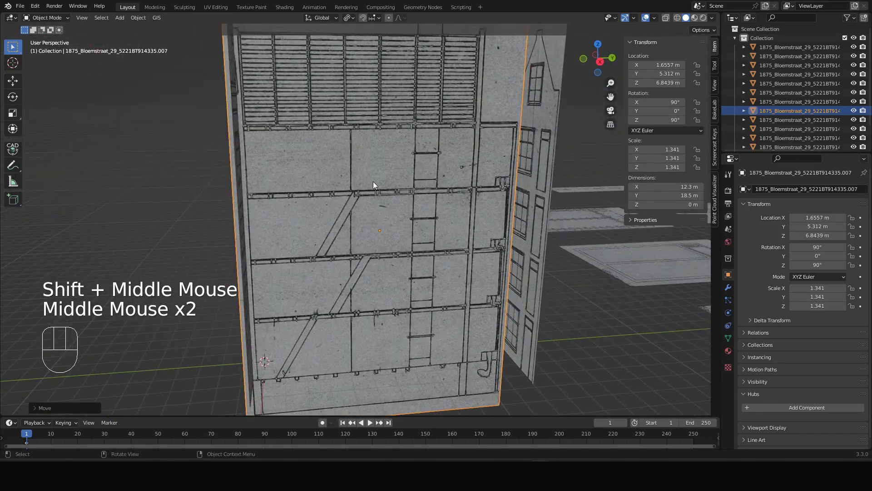
drag(334, 173, 334, 170)
drag(358, 174, 354, 227)
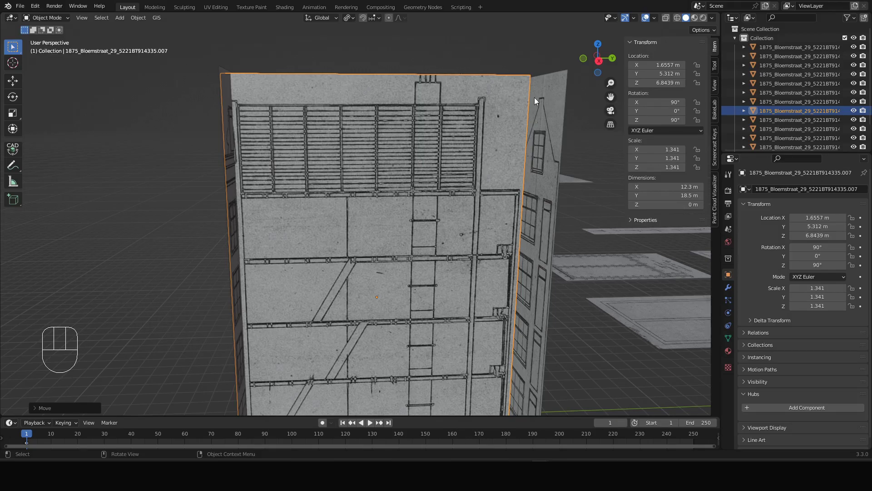
drag(511, 139, 519, 188)
click(543, 192)
drag(516, 200, 462, 195)
key(g)
key(y)
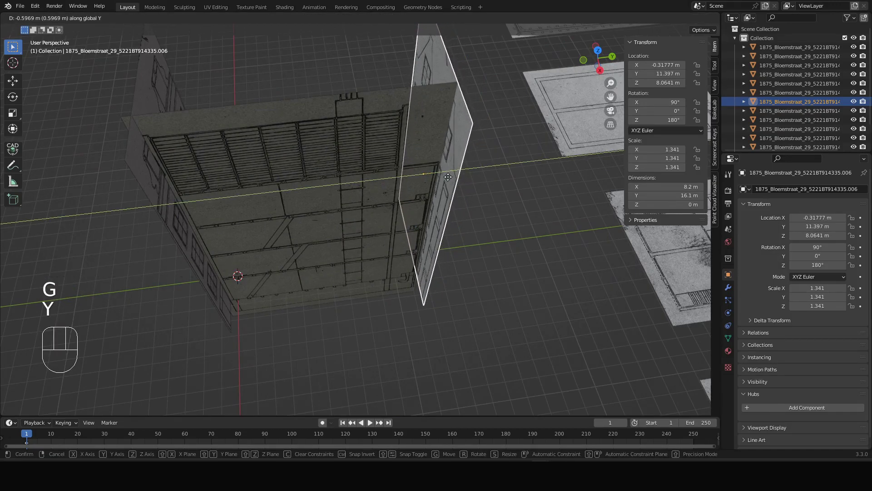
- Set the second facade against the side wall and orbit around the assembled building corner
click(450, 180)
scroll(up, 3)
drag(462, 193, 380, 175)
drag(473, 218, 357, 142)
drag(397, 163, 390, 153)
scroll(down, 3)
drag(410, 170, 506, 185)
drag(384, 256, 477, 237)
drag(404, 221, 433, 208)
scroll(down, 3)
drag(382, 218, 470, 219)
drag(304, 224, 419, 200)
- Select a floor plan sheet from the row of drawings and begin moving it toward the facades' base
click(125, 200)
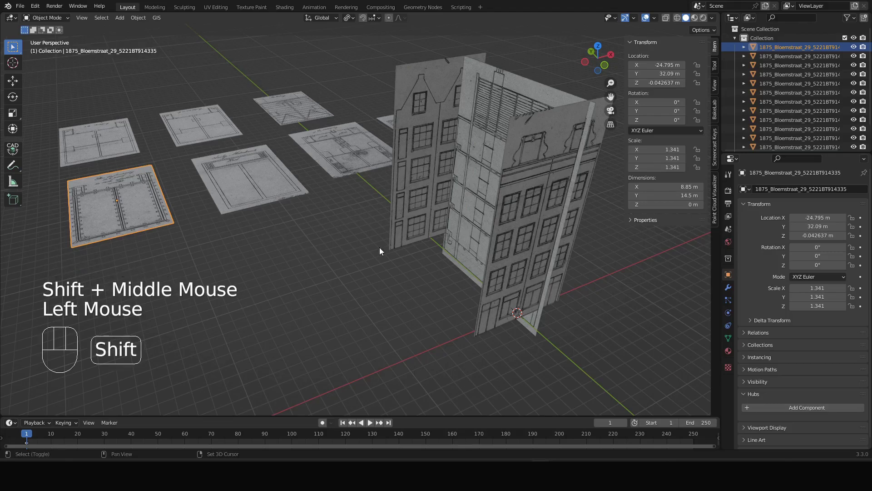
drag(423, 238, 342, 201)
scroll(up, 3)
drag(414, 246, 459, 226)
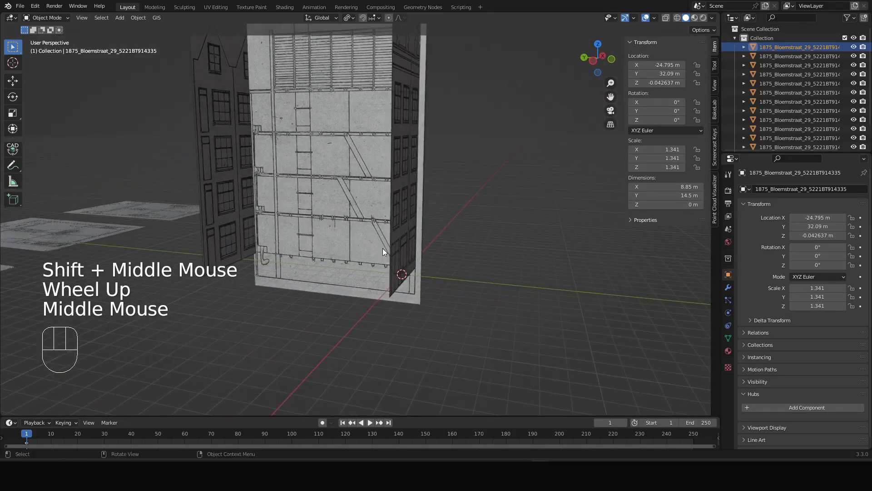
drag(370, 254, 331, 284)
scroll(down, 3)
drag(241, 240, 354, 216)
scroll(up, 3)
scroll(up, 3)
drag(479, 225, 486, 209)
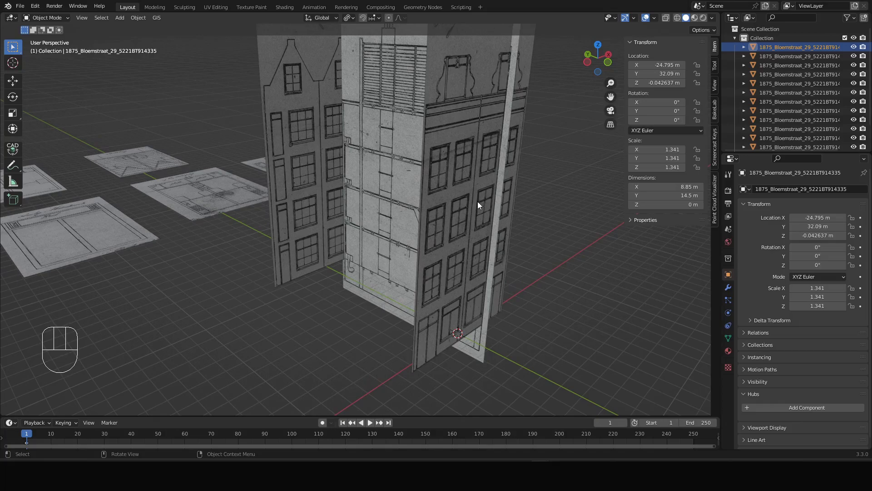
drag(472, 213, 438, 240)
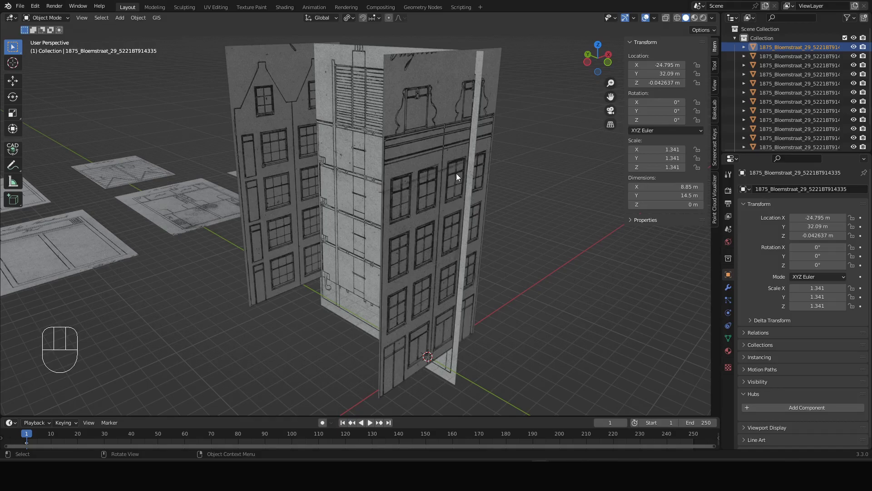
drag(353, 204, 378, 205)
drag(454, 210, 429, 214)
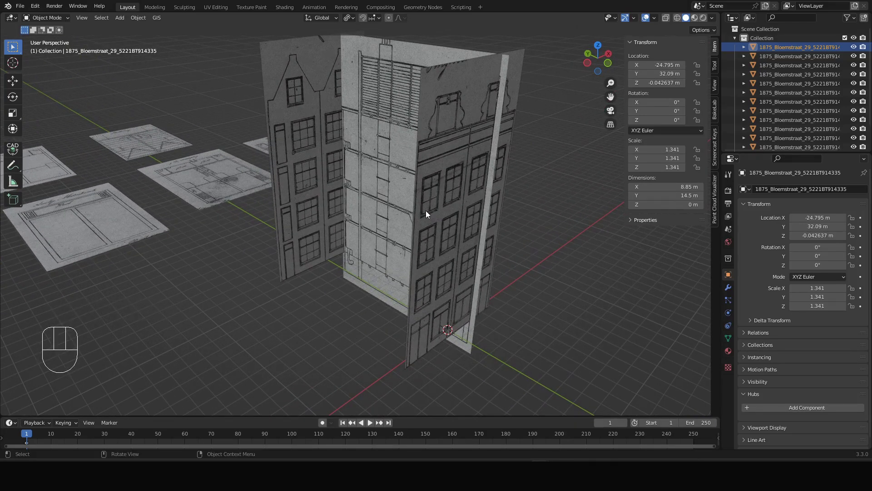
scroll(down, 3)
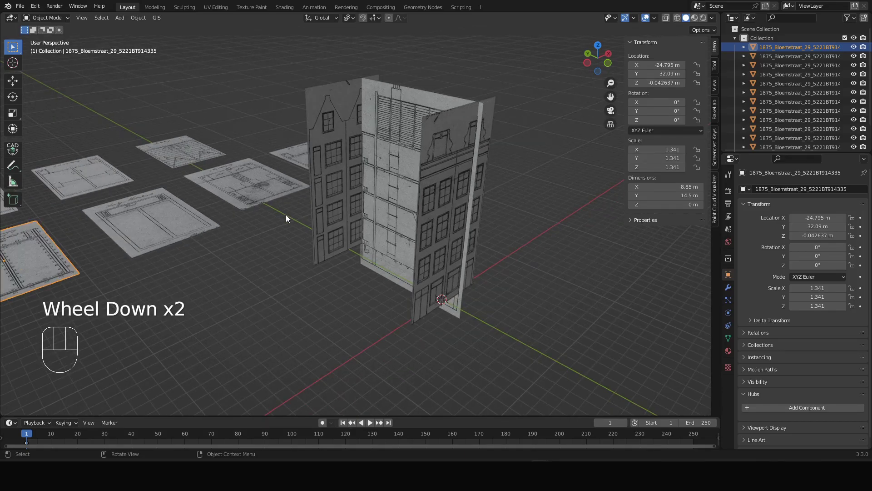
drag(285, 218, 388, 210)
drag(459, 216, 451, 220)
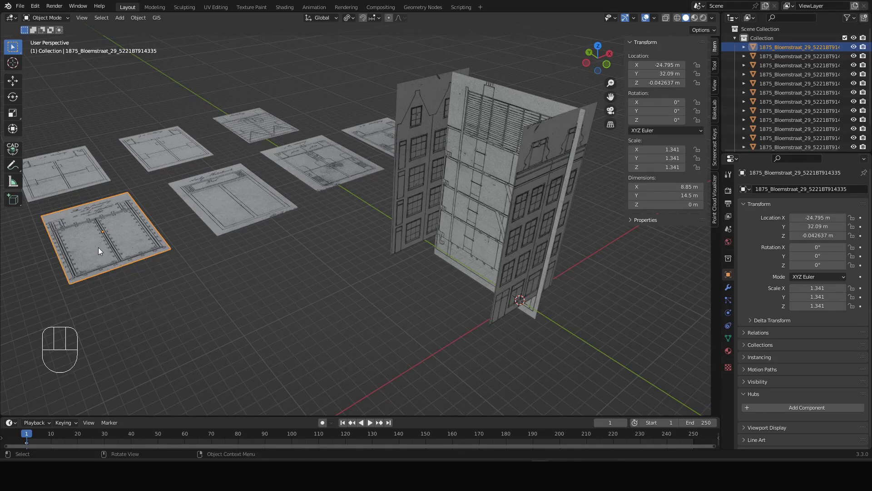
key(g)
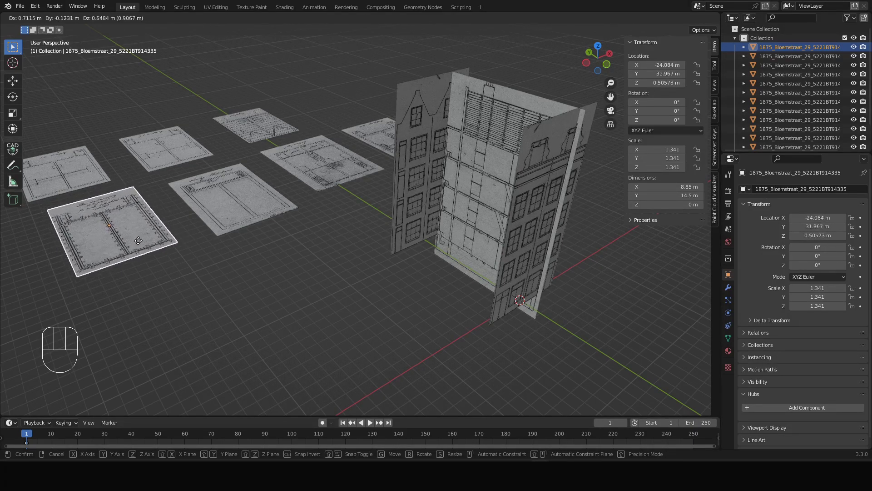
- Slide the 8.85 m floor plan horizontally (Shift+Z) until it sits aligned under the facades
key(shift+z)
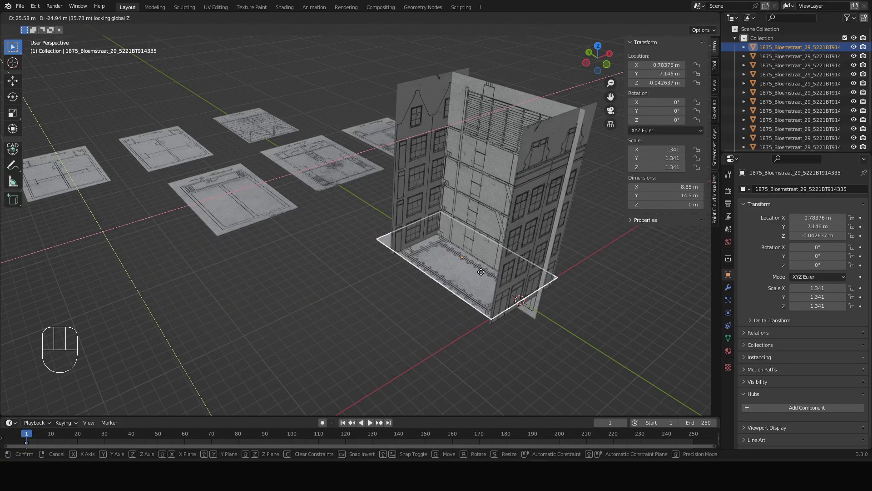
drag(484, 282, 496, 301)
scroll(up, 3)
scroll(down, 3)
drag(517, 311, 491, 314)
scroll(up, 3)
drag(552, 330, 503, 324)
scroll(up, 3)
key(g)
key(shift+z)
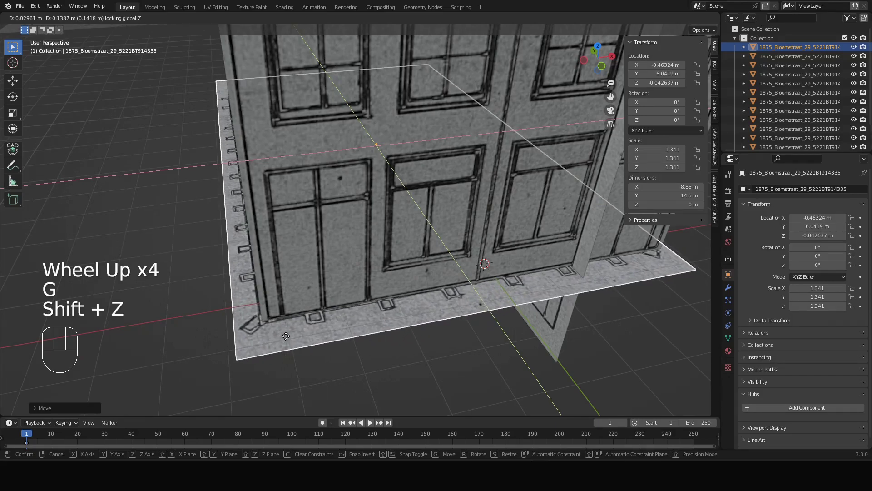
click(288, 336)
- Lower the plan along Z to about −1.78 m, just below the facades' bottom edge
scroll(down, 3)
drag(330, 266, 315, 298)
drag(350, 285, 425, 280)
drag(280, 263, 428, 247)
drag(336, 294, 300, 287)
middle_click(429, 311)
drag(411, 251, 422, 257)
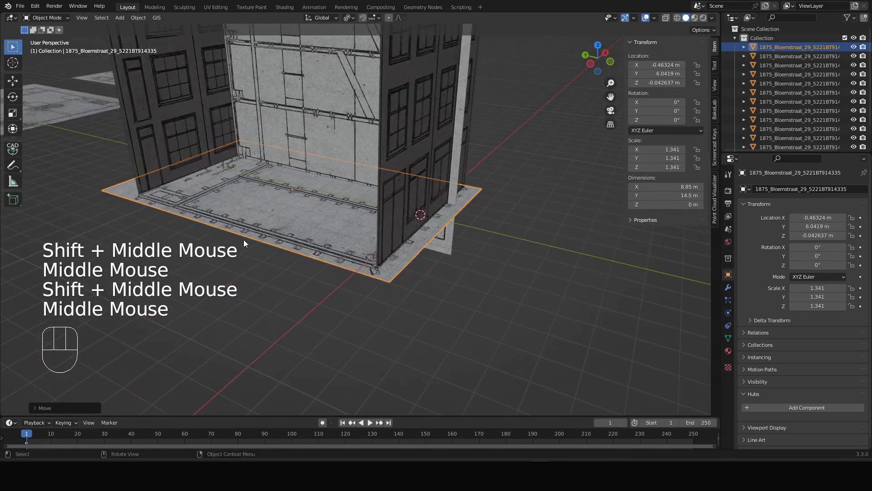
drag(277, 231, 273, 224)
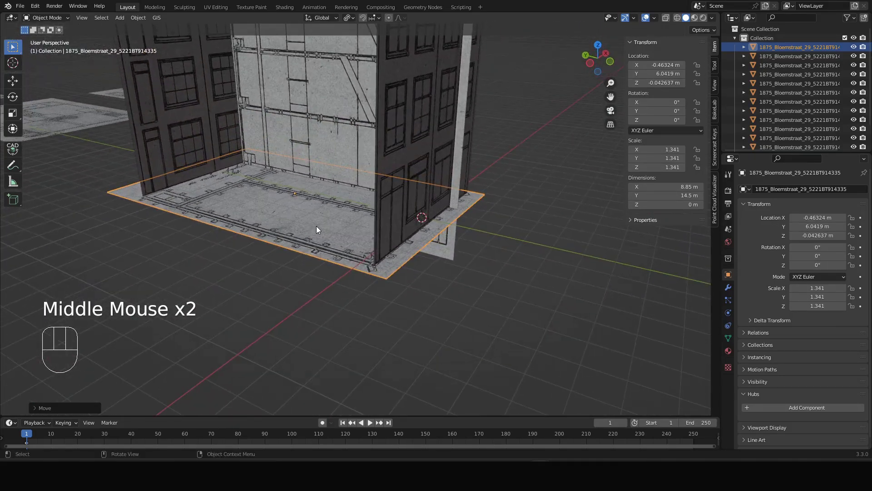
key(g)
key(z)
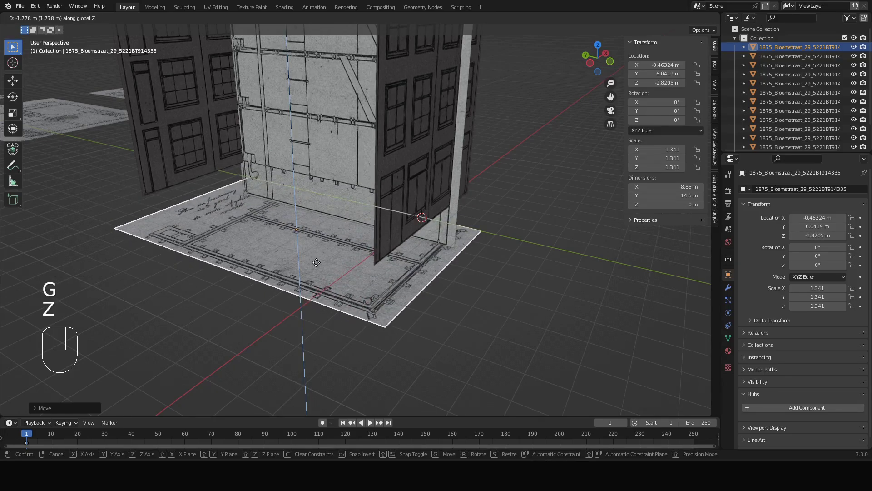
click(319, 261)
scroll(down, 3)
drag(307, 242, 300, 270)
drag(269, 233, 440, 233)
- Select the second floor plan sheet (9.47 m) from the laid-out drawings
click(186, 157)
middle_click(175, 160)
scroll(up, 3)
drag(273, 244, 256, 268)
scroll(up, 3)
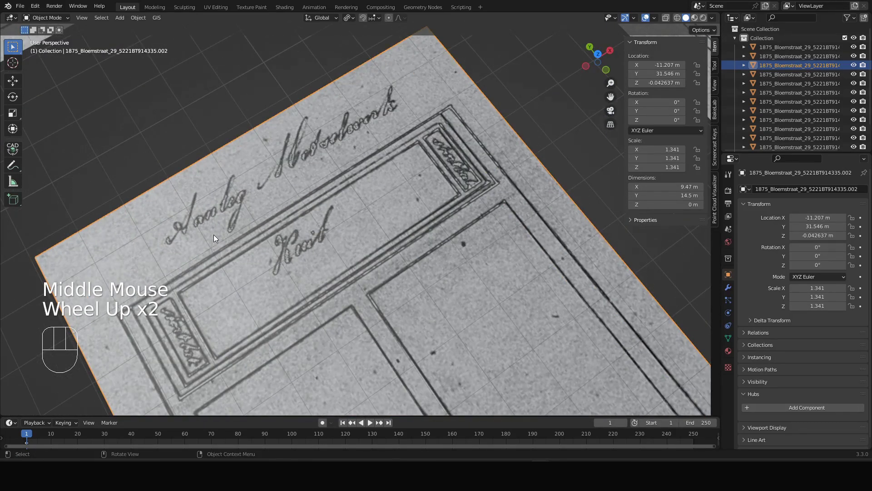
scroll(down, 3)
middle_click(224, 212)
drag(414, 219, 428, 274)
middle_click(494, 270)
drag(535, 136, 462, 192)
scroll(up, 3)
scroll(down, 3)
middle_click(289, 254)
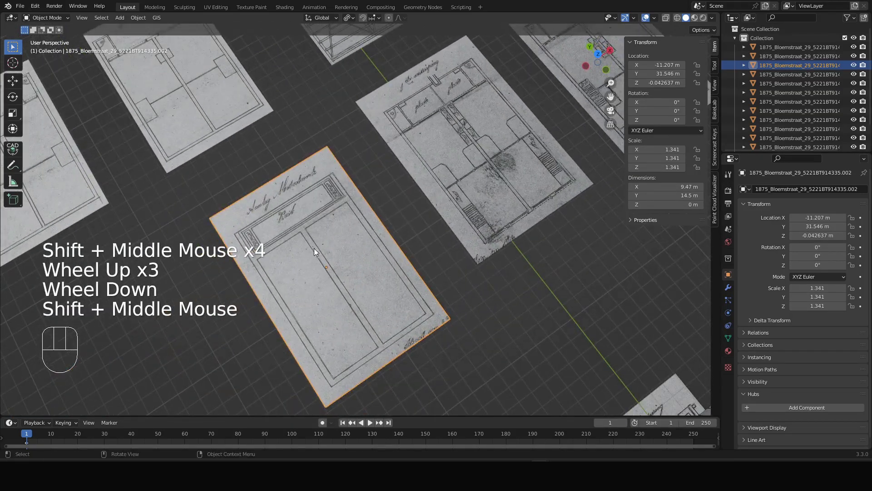
scroll(down, 3)
click(316, 236)
scroll(up, 3)
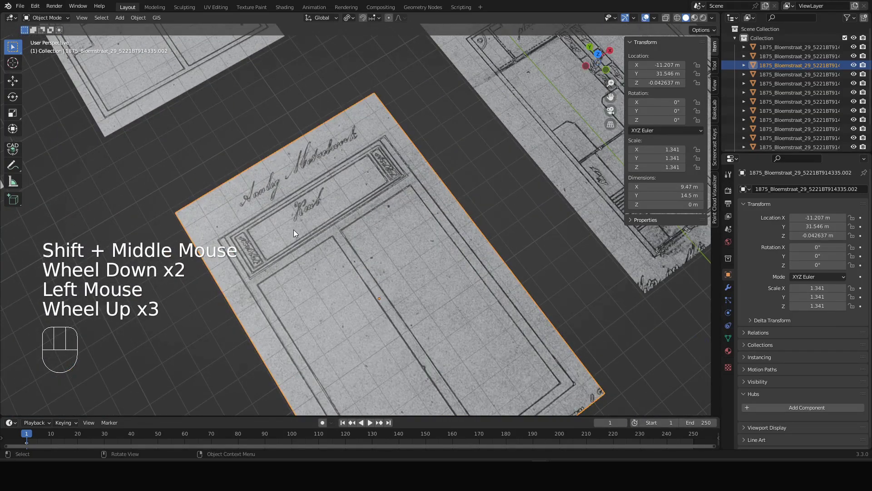
scroll(down, 3)
drag(457, 296, 485, 263)
drag(521, 289, 424, 207)
- Slide the second plan horizontally under the facades and start setting its height on Z
key(g)
key(shift+z)
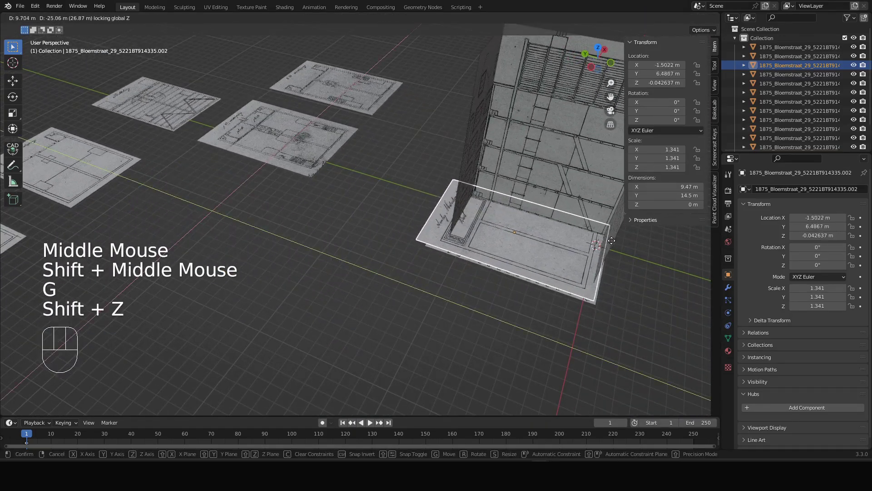
click(617, 245)
key(g)
key(z)
drag(540, 250, 572, 264)
drag(568, 264, 476, 257)
drag(525, 259, 475, 247)
scroll(up, 3)
drag(533, 254, 573, 235)
- Set the second plan just above the lowered first plan and nudge it into alignment at the facade base
key(g)
key(z)
drag(557, 295, 527, 302)
drag(526, 302, 515, 309)
key(g)
key(shift+z)
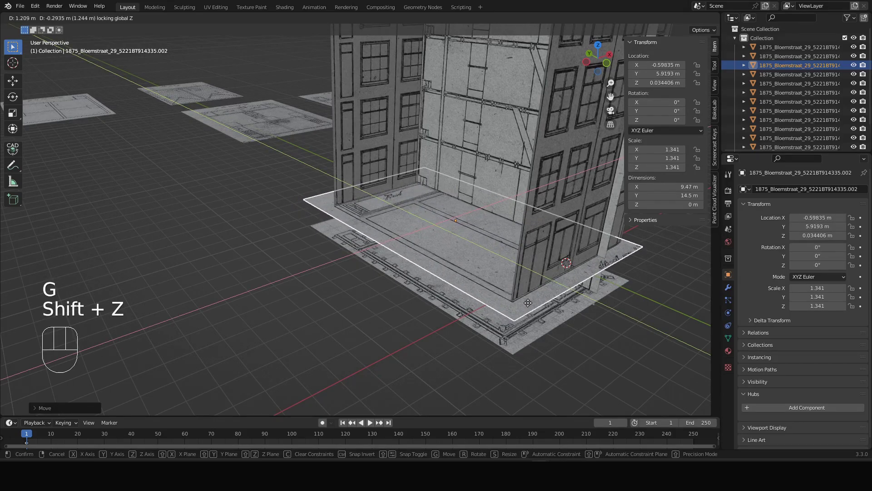
click(530, 303)
scroll(up, 3)
drag(483, 293, 438, 285)
key(g)
key(shift+z)
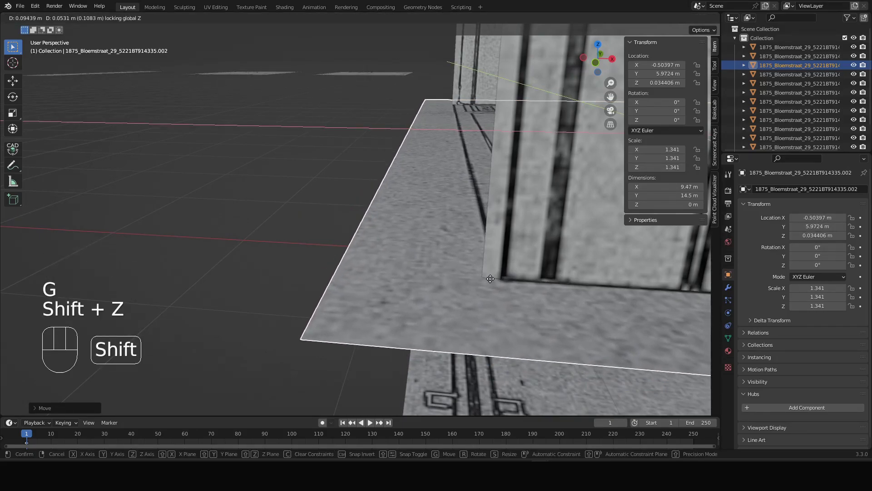
click(490, 279)
- Orbit close around the building corner to check the second plan's fit
scroll(down, 3)
scroll(down, 3)
middle_click(625, 284)
drag(536, 294, 525, 307)
middle_click(573, 304)
drag(478, 269, 407, 270)
scroll(up, 3)
drag(461, 263, 352, 266)
scroll(up, 3)
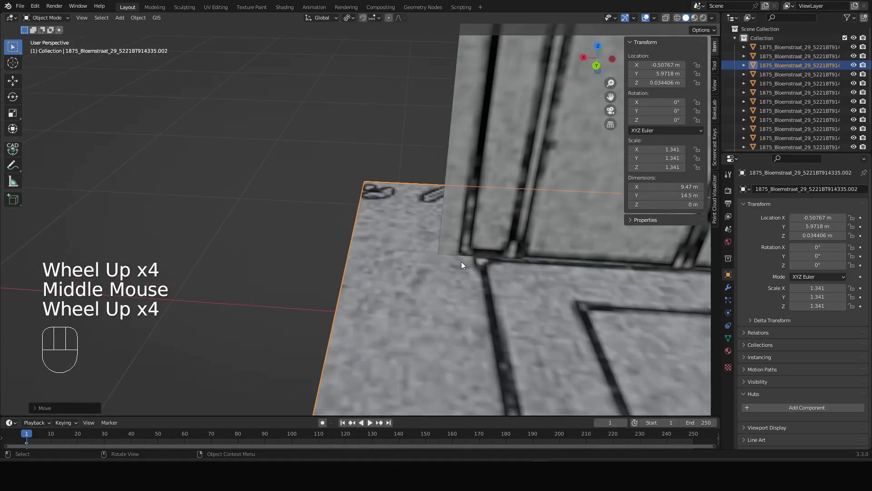
scroll(down, 3)
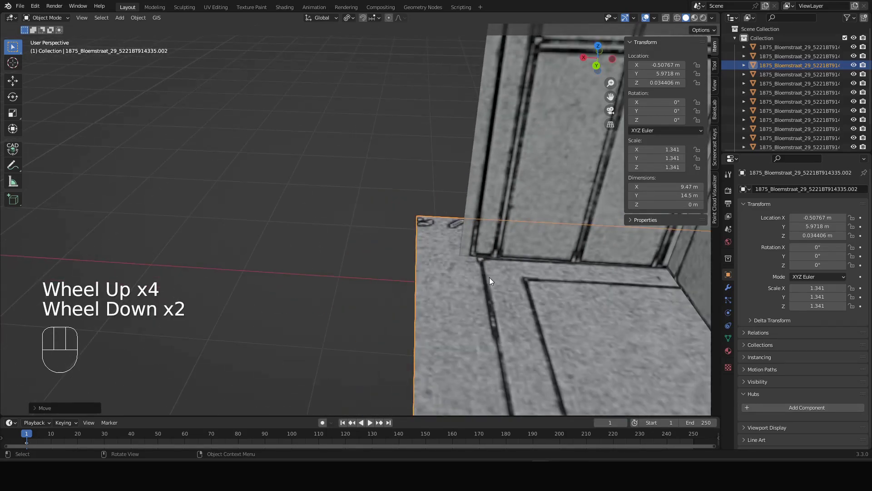
middle_click(477, 282)
scroll(down, 3)
drag(523, 167, 581, 147)
drag(476, 170, 386, 246)
drag(400, 228, 505, 213)
middle_click(412, 177)
scroll(down, 3)
drag(340, 248, 399, 272)
scroll(down, 3)
- Bring the remaining plan sheets into view and select the third floor plan (10.1 m)
middle_click(388, 265)
drag(325, 213, 382, 217)
drag(316, 212, 507, 240)
drag(372, 233, 354, 240)
click(324, 151)
- Slide the third floor plan horizontally (Shift+Z) under the facades
scroll(up, 3)
scroll(down, 3)
scroll(up, 3)
key(g)
key(shift+z)
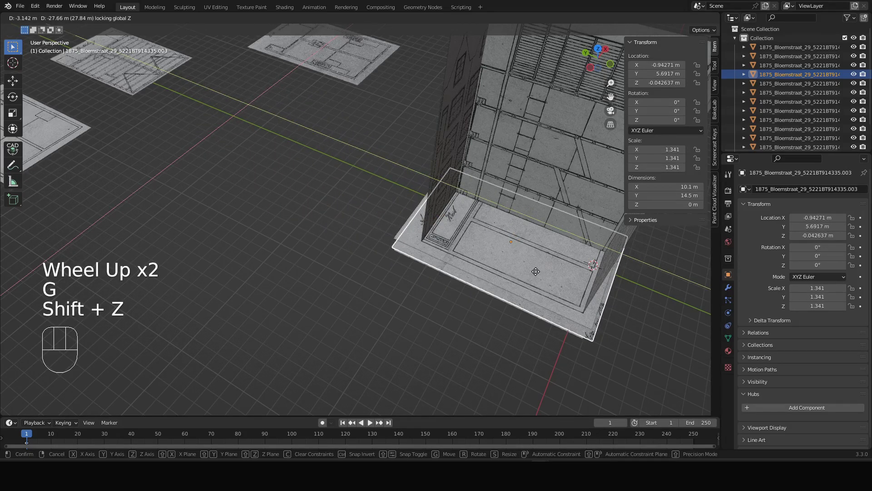
drag(538, 273, 545, 286)
scroll(up, 3)
middle_click(543, 294)
drag(466, 281, 442, 247)
drag(518, 275, 491, 296)
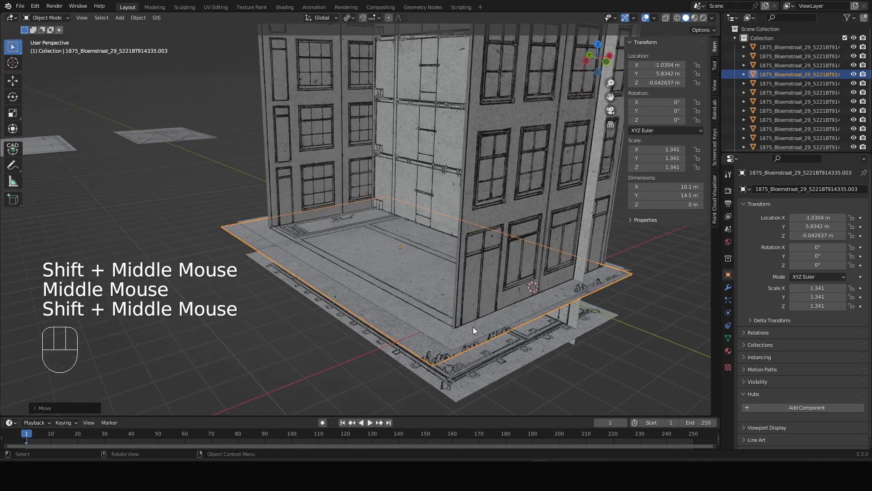
- Raise the third plan on Z about 3 m to form the next storey inside the facades
key(g)
key(z)
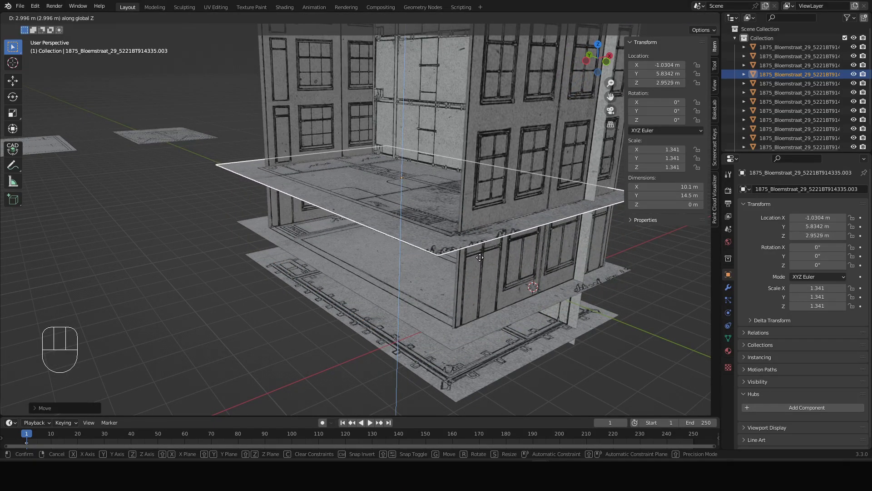
click(483, 258)
drag(487, 262, 482, 293)
scroll(up, 3)
scroll(down, 3)
drag(458, 233, 433, 291)
- Nudge the raised floor horizontally twice so its edges line up with the facades
key(g)
key(shift+z)
click(419, 284)
scroll(down, 3)
drag(455, 288, 373, 280)
drag(389, 282, 369, 283)
scroll(up, 3)
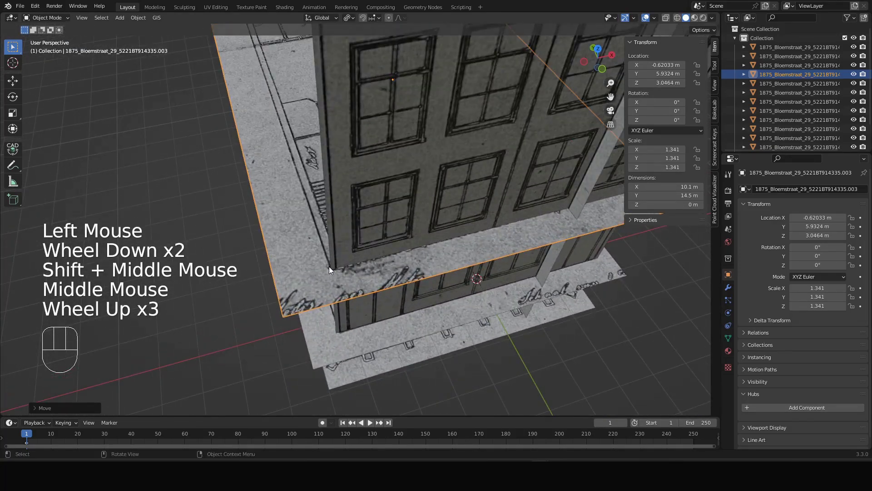
key(g)
key(shift+z)
click(334, 266)
- Orbit out to view the stacked floors and bring the remaining plan sheets into view
scroll(down, 3)
drag(430, 278, 393, 303)
drag(437, 297, 340, 281)
drag(404, 275, 518, 272)
drag(344, 239, 484, 309)
scroll(down, 3)
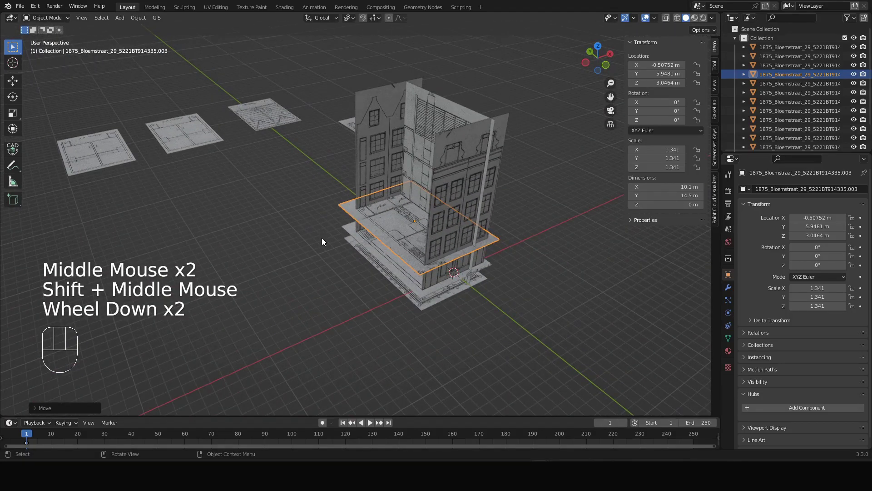
drag(265, 257, 332, 279)
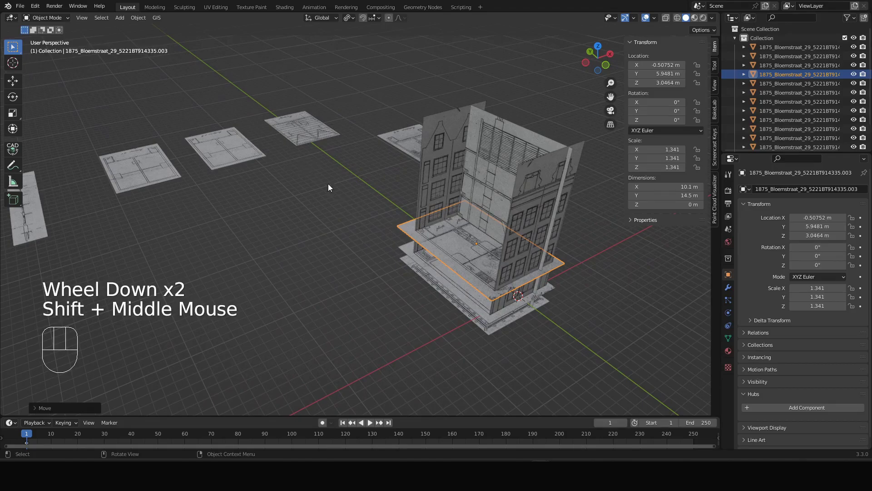
drag(346, 206, 344, 252)
drag(310, 230, 310, 241)
middle_click(169, 218)
- Select the fourth floor plan sheet and slide it along Y to sit beneath the facades
click(242, 149)
scroll(up, 3)
drag(327, 122, 336, 207)
scroll(down, 3)
drag(521, 173, 265, 202)
click(536, 194)
drag(533, 205, 456, 221)
drag(452, 216, 410, 187)
drag(552, 249, 553, 259)
key(g)
key(y)
click(271, 305)
middle_click(291, 275)
drag(492, 217, 529, 219)
- Adjust the plan along X and raise it on Z to the upper storey at about 5.77 m
key(g)
key(x)
click(360, 161)
key(g)
key(z)
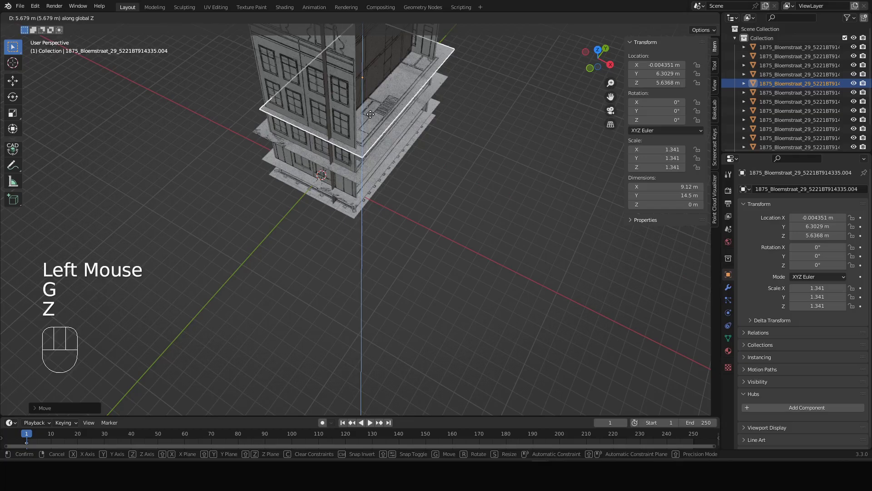
click(372, 114)
scroll(up, 3)
drag(327, 255, 300, 251)
- Nudge the plan along Z, Y and X so it lines up inside the facades
key(g)
key(z)
drag(322, 240, 370, 247)
key(g)
key(y)
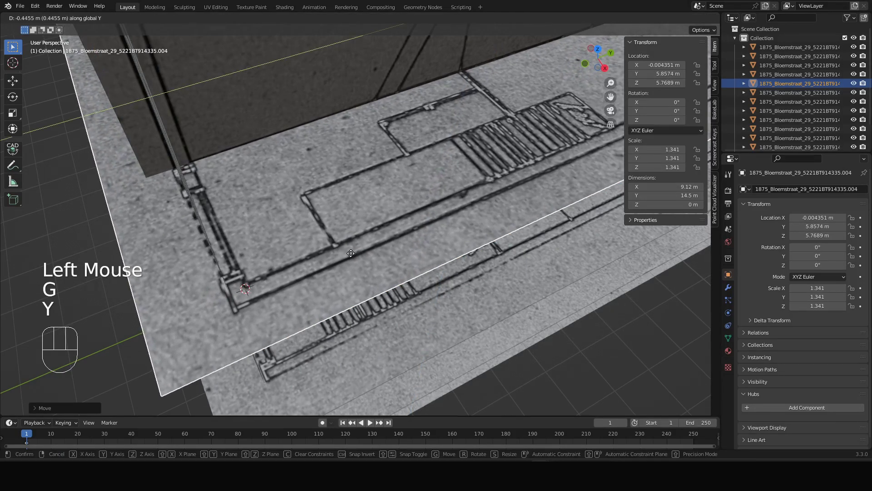
click(354, 253)
scroll(down, 3)
drag(303, 267, 362, 238)
key(g)
key(x)
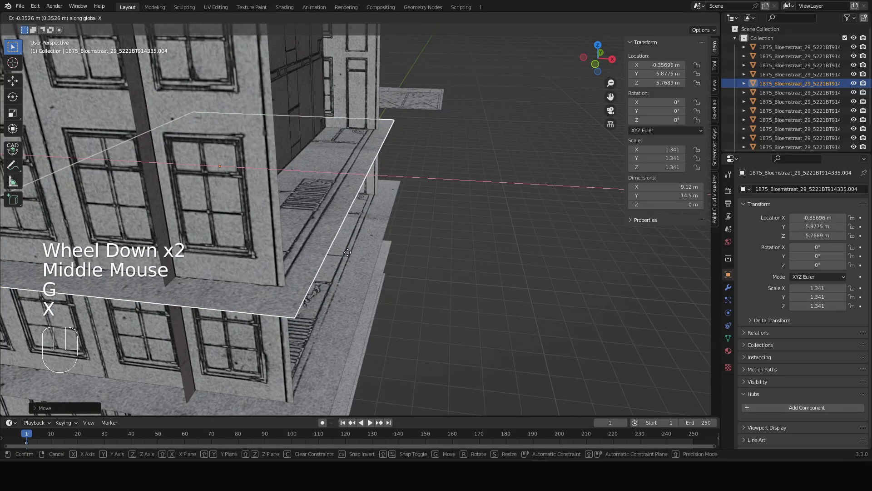
click(350, 255)
- Orbit around the building to check the alignment and look toward the loose drawings
drag(349, 262, 241, 294)
scroll(up, 3)
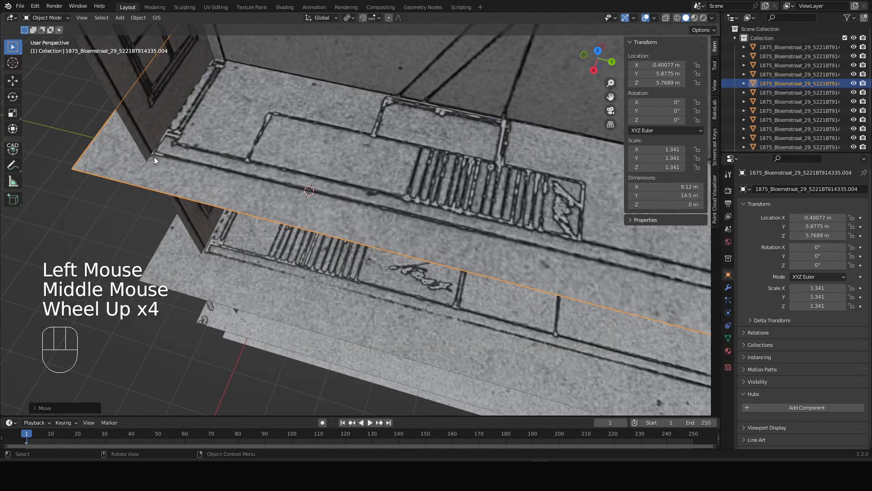
scroll(down, 3)
drag(163, 167, 254, 163)
scroll(up, 3)
scroll(down, 3)
middle_click(183, 183)
drag(272, 183, 379, 176)
scroll(up, 3)
drag(235, 112, 215, 124)
scroll(down, 3)
drag(238, 142, 437, 272)
drag(333, 245, 289, 237)
- Select the next floor plan on the ground and move it horizontally over to the building
drag(274, 219, 343, 209)
click(228, 113)
scroll(up, 3)
scroll(down, 3)
scroll(up, 3)
scroll(down, 3)
drag(267, 158, 296, 146)
key(g)
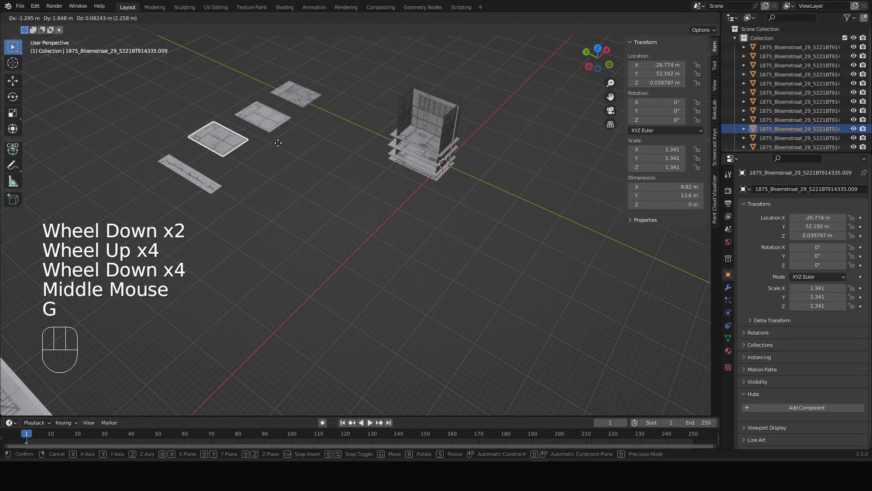
key(shift+z)
click(507, 176)
scroll(up, 3)
scroll(down, 3)
drag(394, 237, 522, 199)
- Raise the floor plan on Z to about 8.66 m as the next storey
key(g)
key(z)
click(511, 89)
drag(544, 103, 518, 204)
drag(514, 204, 521, 172)
scroll(up, 3)
key(g)
key(z)
click(432, 193)
drag(515, 197, 499, 211)
- Shift the plan within the horizontal plane until it sits aligned inside the facades
key(g)
key(shift+z)
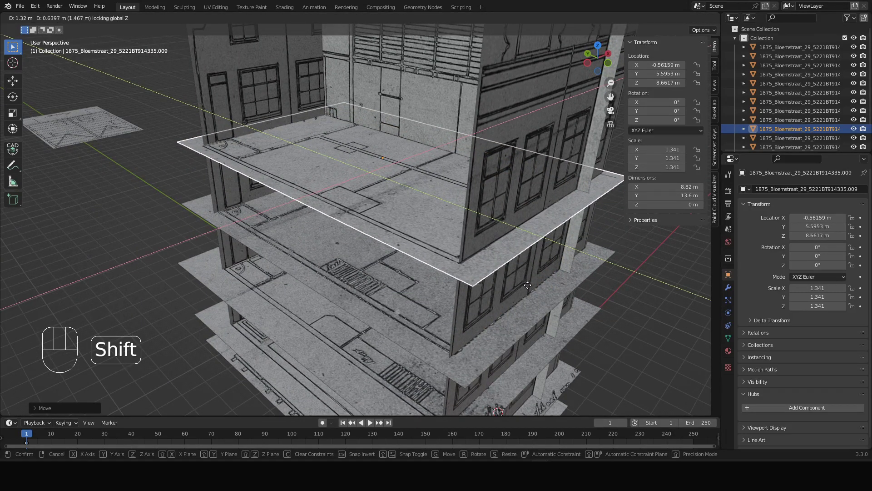
click(531, 287)
scroll(down, 3)
drag(594, 259, 532, 251)
drag(599, 249, 497, 285)
scroll(up, 3)
drag(464, 298, 385, 329)
scroll(up, 3)
drag(309, 252, 270, 262)
key(g)
key(shift+z)
click(273, 238)
- Orbit to view the stacked building from above
scroll(down, 3)
drag(273, 232, 420, 219)
drag(311, 221, 565, 196)
drag(387, 227, 443, 227)
scroll(down, 3)
drag(343, 210, 511, 215)
- Select the next floor plan and bring it horizontally over the building
click(109, 235)
key(f)
key(g)
key(shift+z)
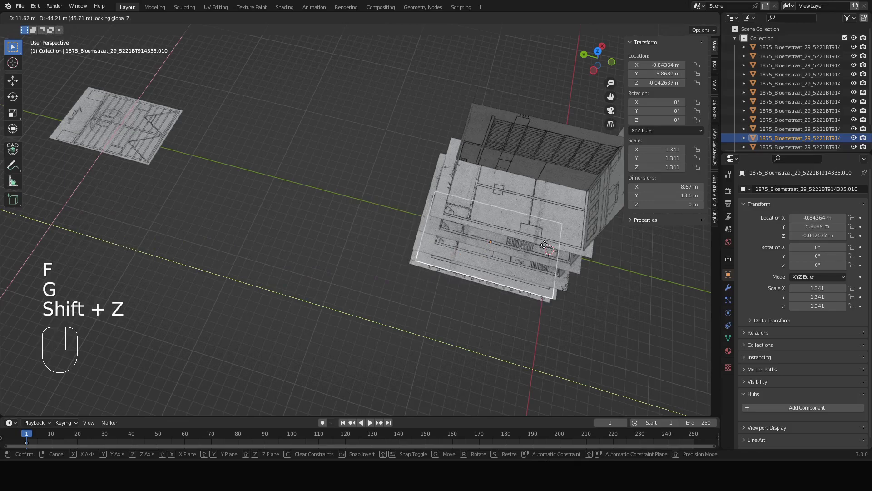
drag(547, 244, 596, 263)
drag(566, 261, 403, 243)
drag(380, 253, 361, 215)
- Raise the plan on Z and line it up horizontally with the facades
key(g)
key(z)
scroll(up, 3)
drag(405, 202, 378, 220)
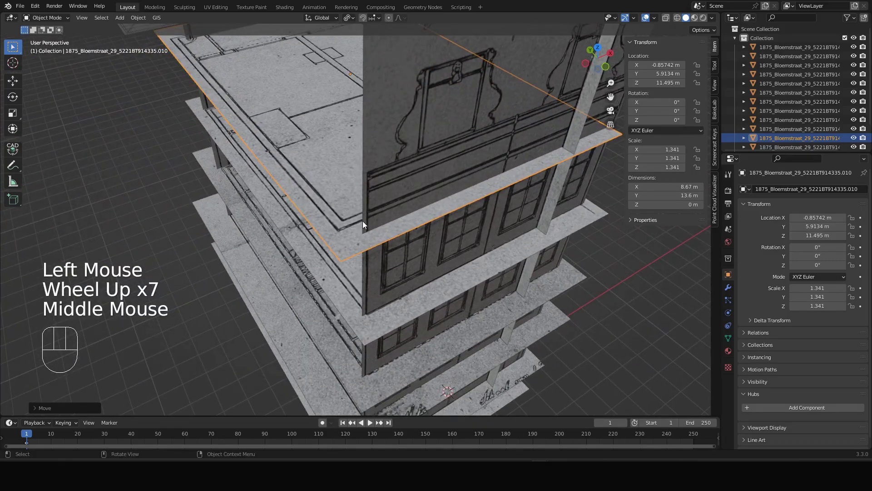
key(g)
key(shift+z)
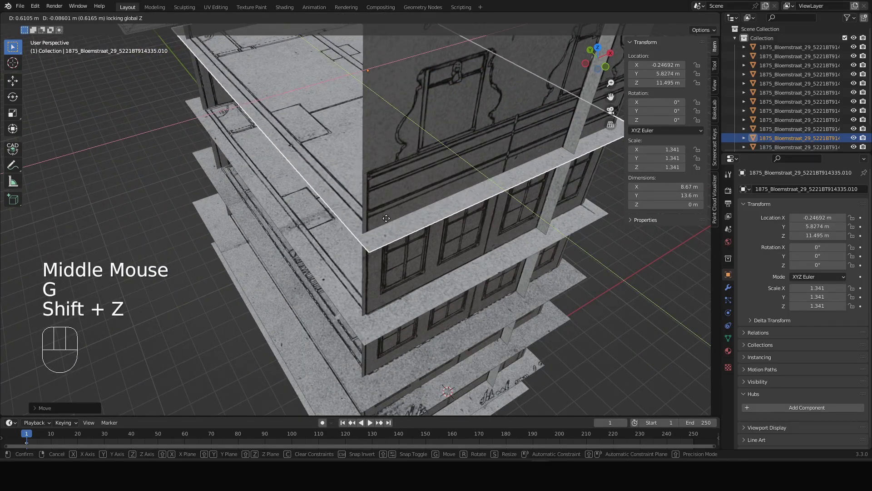
drag(388, 219, 375, 212)
drag(374, 212, 440, 183)
drag(376, 184, 486, 141)
drag(421, 178, 420, 172)
- Fine-tune the plan's height to about 11.38 m and slide it into place as the top storey
key(g)
key(z)
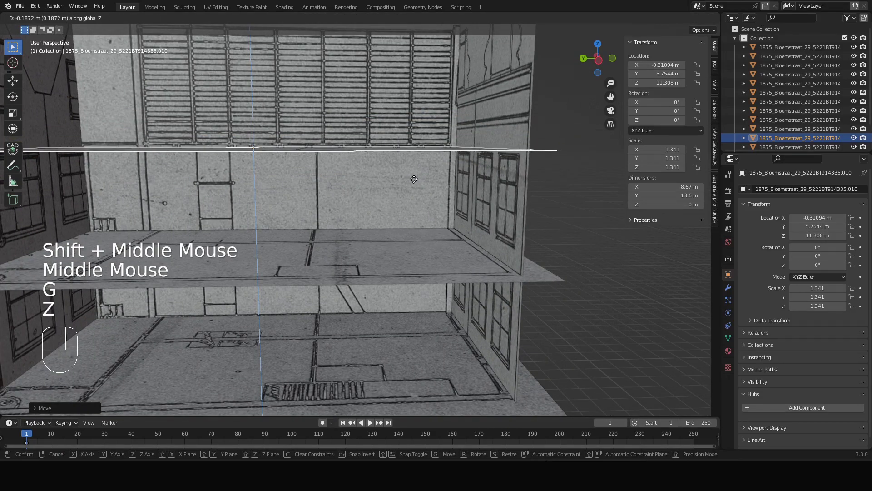
drag(418, 178, 465, 188)
drag(464, 188, 452, 223)
key(g)
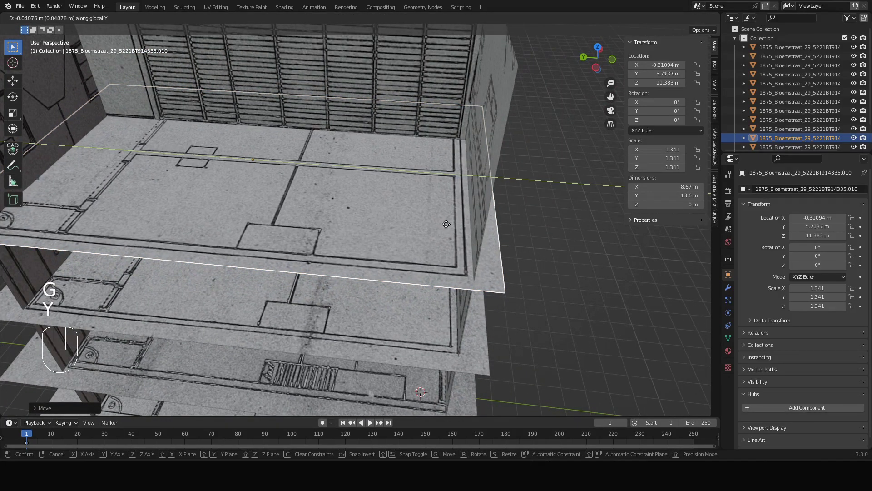
click(454, 225)
scroll(down, 3)
- Select the last loose floor plan and carry it horizontally over the building
click(5, 234)
middle_click(80, 236)
drag(268, 228, 258, 223)
scroll(down, 3)
key(g)
key(shift+z)
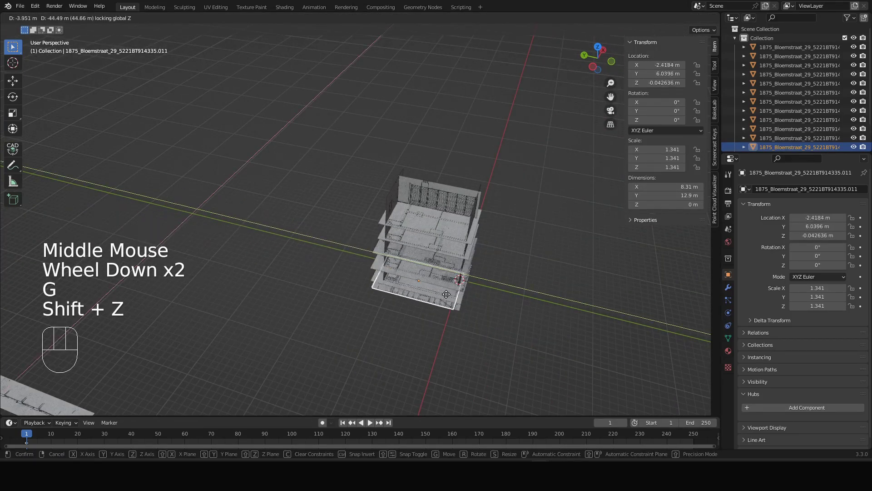
drag(454, 296, 493, 302)
scroll(up, 3)
drag(420, 304, 472, 314)
- Raise the floor plan vertically to the top storey, about 12.70 m up
key(g)
key(z)
drag(483, 122, 484, 98)
drag(486, 112, 455, 215)
drag(440, 228, 554, 240)
drag(424, 235, 387, 203)
drag(369, 223, 408, 210)
- Shift the floor plan sideways along X into line with the facades
key(g)
key(y)
key(x)
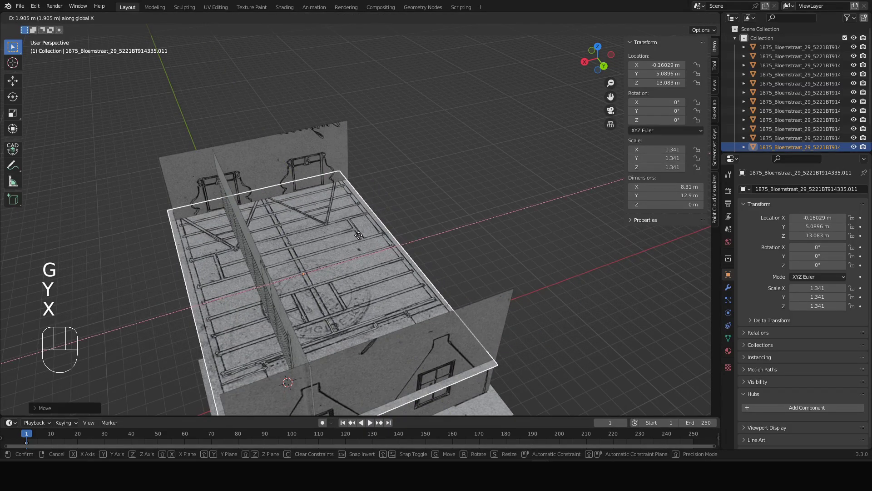
drag(361, 235, 330, 253)
middle_click(337, 245)
drag(394, 182, 487, 159)
drag(457, 201, 462, 188)
- Lower the floor plan slightly to fine-tune its height on the top storey
key(g)
key(z)
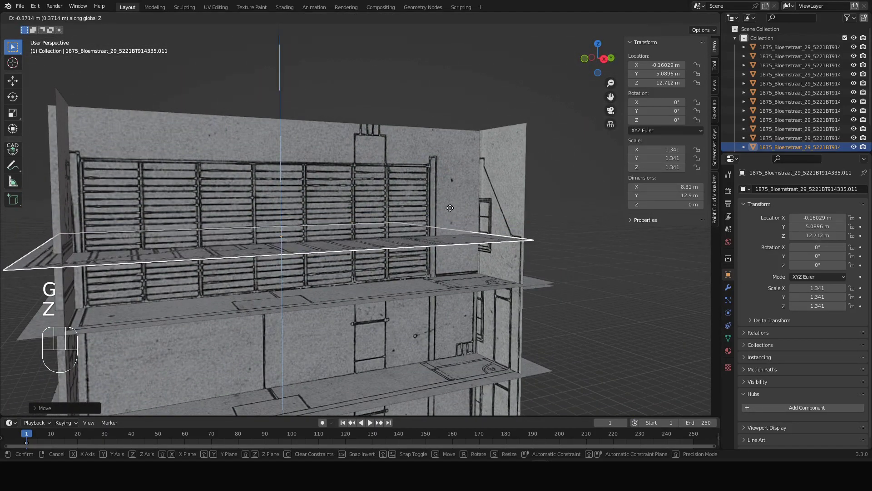
drag(453, 211, 440, 222)
drag(441, 221, 429, 249)
drag(410, 237, 524, 200)
drag(400, 238, 396, 249)
- Nudge the floor plan along Y and X and confirm its final placement inside the facades
key(g)
key(y)
drag(367, 242, 344, 241)
drag(344, 241, 296, 261)
scroll(up, 3)
key(g)
key(x)
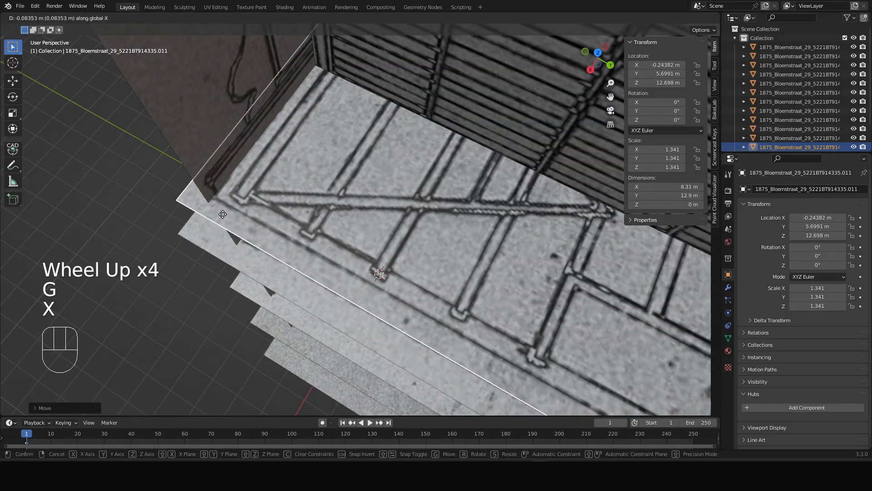
click(230, 214)
- Orbit around the building to inspect the top storey and view it from the side
scroll(down, 3)
drag(369, 231, 233, 192)
scroll(up, 3)
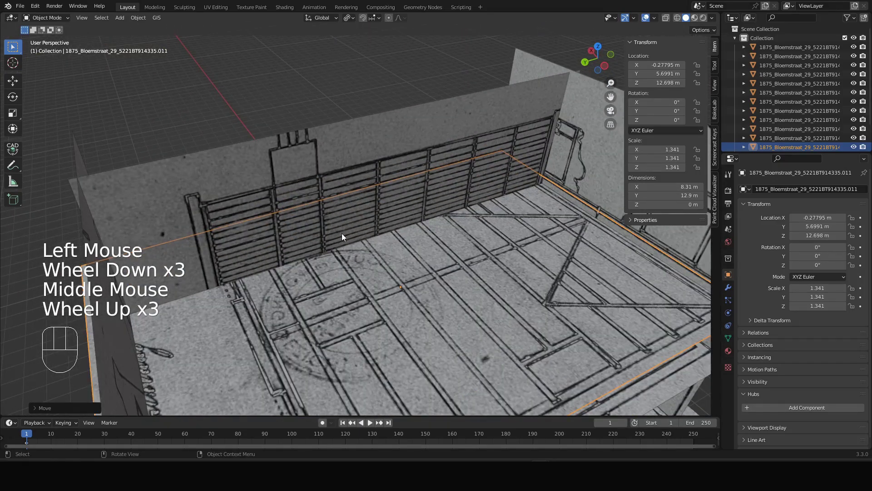
drag(383, 246, 369, 260)
drag(381, 282, 340, 190)
drag(344, 190, 381, 183)
scroll(down, 3)
drag(397, 192, 334, 155)
scroll(down, 3)
drag(383, 195, 456, 178)
drag(438, 201, 380, 209)
- Select the tall side strip and rotate it 90° about X so it stands upright
click(90, 207)
drag(120, 216, 257, 213)
scroll(up, 3)
scroll(down, 3)
drag(240, 212, 295, 238)
key(r)
key(y)
key(x)
key(KP_9)
key(KP_0)
key(Return)
drag(304, 230, 281, 217)
- Orbit around the upright strip and building to judge where it belongs
key(g)
key(shift+z)
drag(607, 236, 604, 247)
middle_click(601, 253)
scroll(up, 3)
drag(457, 251, 409, 238)
scroll(up, 3)
drag(469, 215, 386, 219)
drag(392, 212, 428, 221)
scroll(down, 3)
middle_click(444, 215)
- Turn the strip a quarter turn, 90° about the vertical Z axis
key(r)
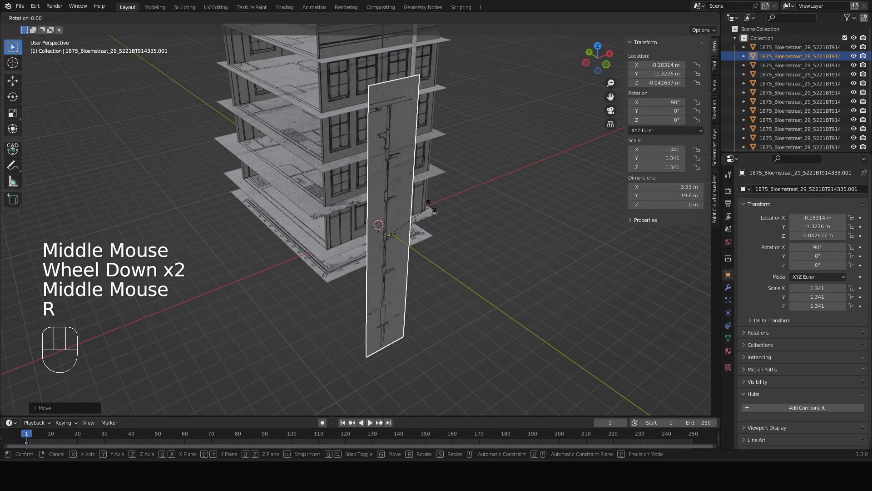
key(KP_9)
key(KP_0)
key(Escape)
key(r)
key(z)
key(KP_9)
key(KP_0)
key(Return)
drag(442, 223, 474, 209)
drag(466, 196, 451, 225)
- Raise the strip vertically to the building's height
key(g)
key(z)
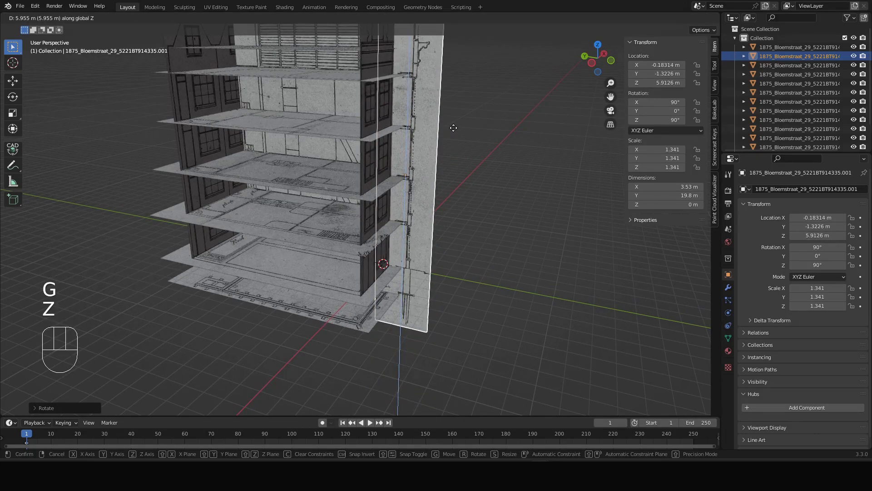
click(457, 130)
scroll(down, 3)
drag(442, 138, 430, 194)
drag(425, 186, 380, 211)
- Slide the strip along Y until it sits against the side of the building
key(g)
key(y)
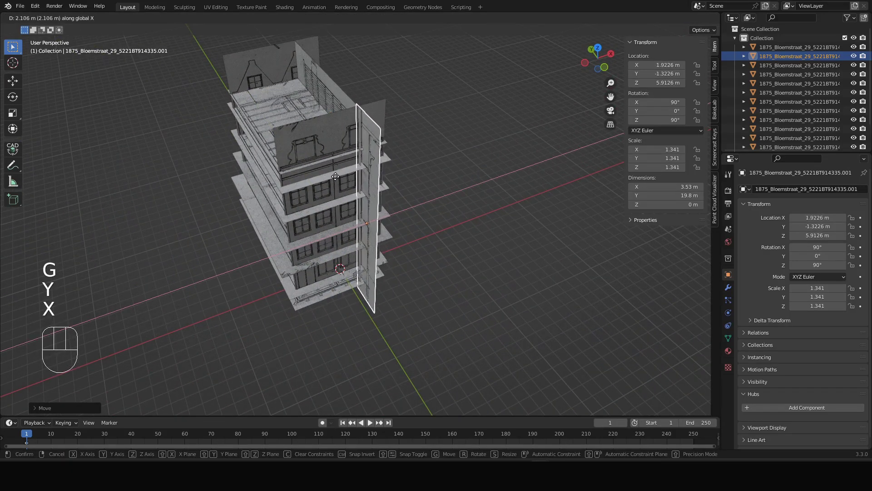
drag(335, 181, 332, 188)
scroll(up, 3)
drag(339, 190, 386, 187)
scroll(up, 3)
key(g)
key(y)
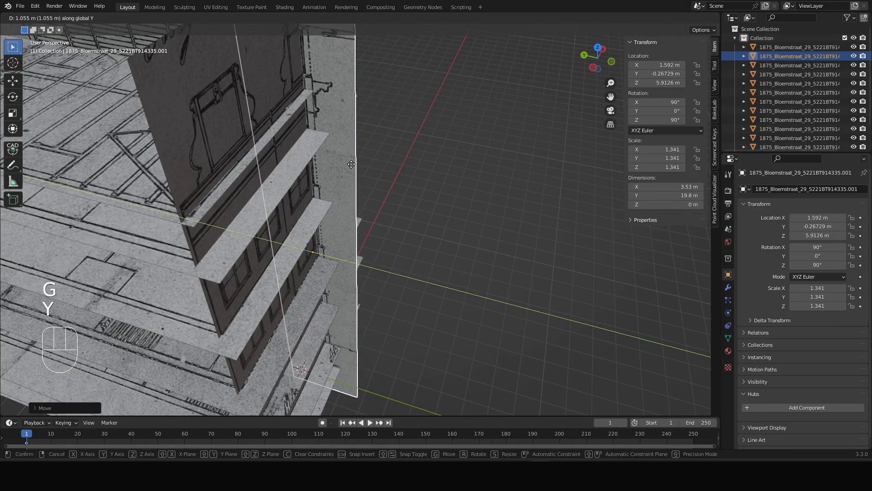
click(353, 166)
drag(356, 185, 357, 188)
- Select the stacked floor plans one by one for trimming
click(295, 194)
click(309, 229)
click(315, 339)
scroll(down, 3)
middle_click(327, 334)
scroll(up, 3)
click(317, 239)
click(327, 252)
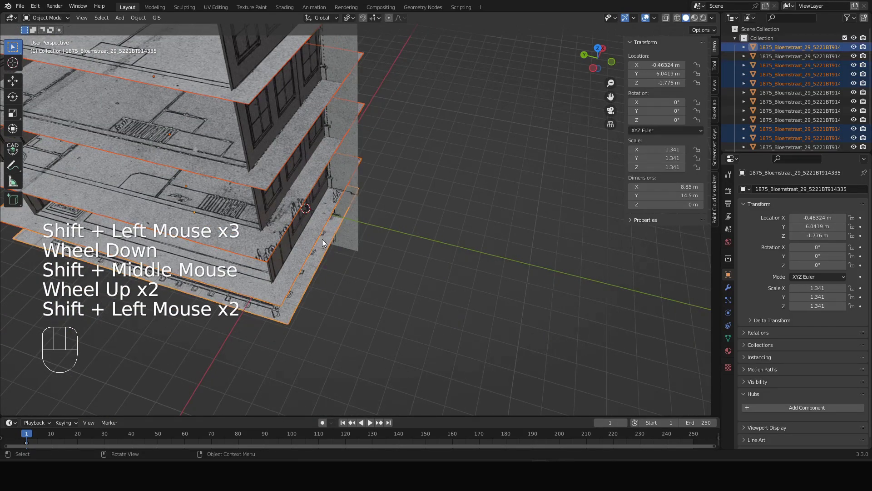
- Add the last floor plan, enter Edit Mode and slide the first protruding edge inward
click(329, 245)
key(Tab)
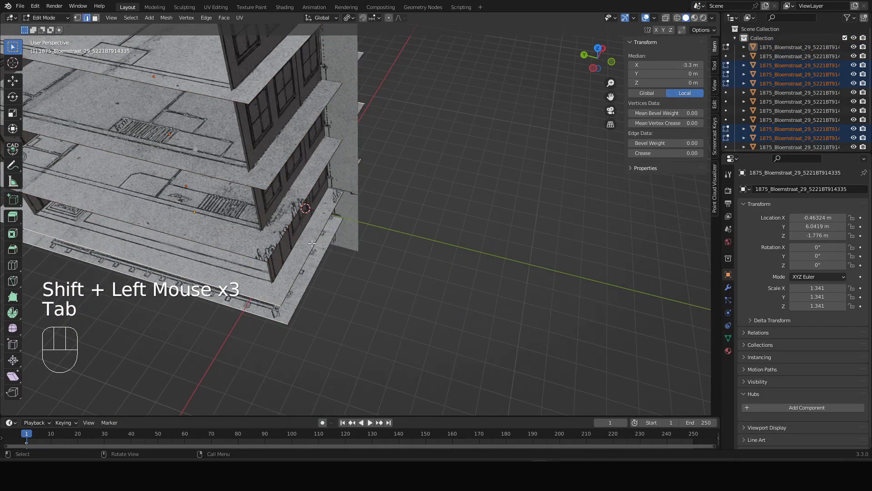
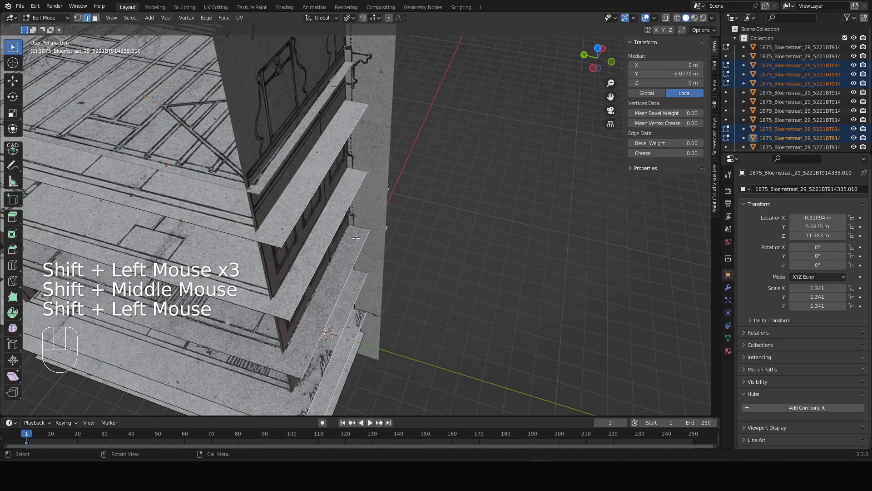
key(g)
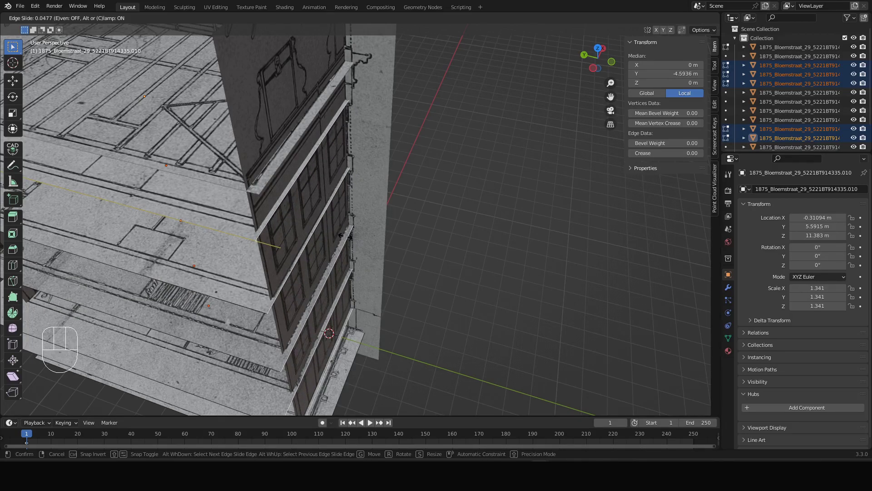
click(345, 233)
- Slide the remaining protruding floor edges inward so they sit within the facades
click(280, 157)
key(Tab)
click(286, 164)
key(Tab)
click(287, 156)
key(g)
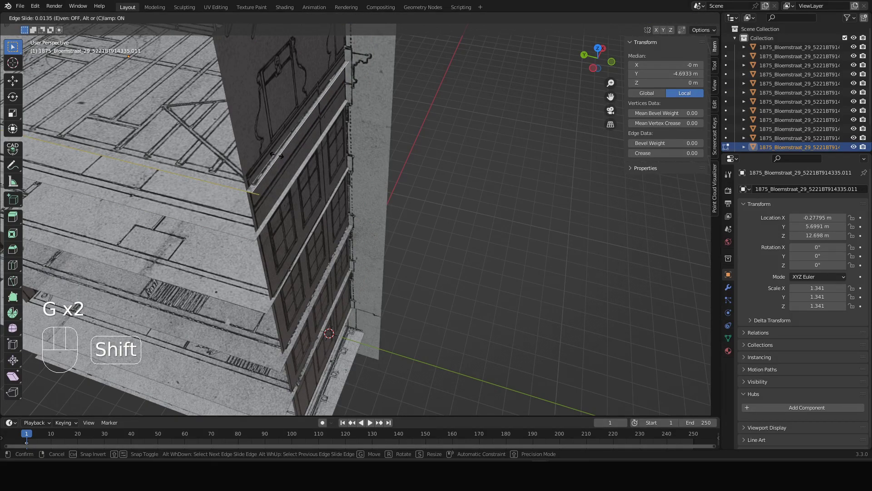
click(275, 151)
- Check the trimmed edges and return to Object Mode
scroll(up, 3)
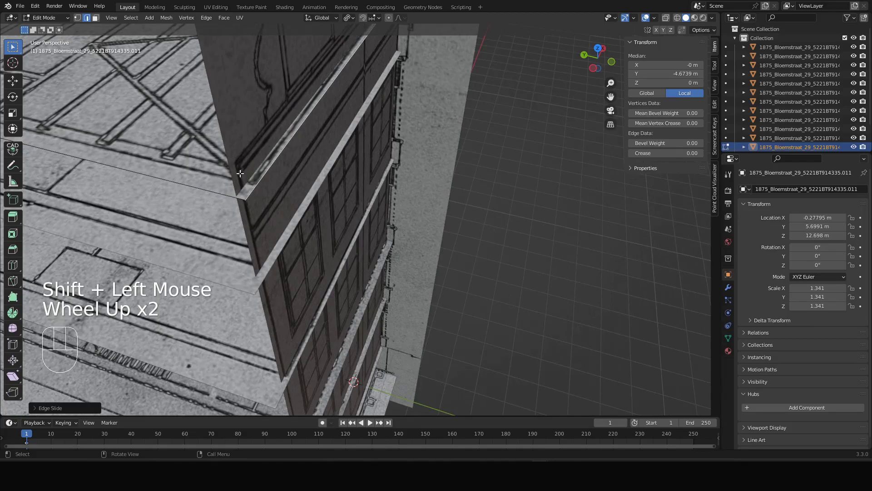
scroll(up, 3)
scroll(down, 3)
drag(293, 169, 290, 179)
drag(294, 210, 265, 188)
scroll(down, 3)
key(Tab)
- Orbit around the assembled building to view the facades and side strip
drag(355, 193, 354, 182)
scroll(down, 3)
drag(408, 229, 417, 175)
drag(426, 176, 443, 168)
click(478, 165)
drag(471, 188, 485, 240)
scroll(down, 3)
drag(464, 245, 463, 216)
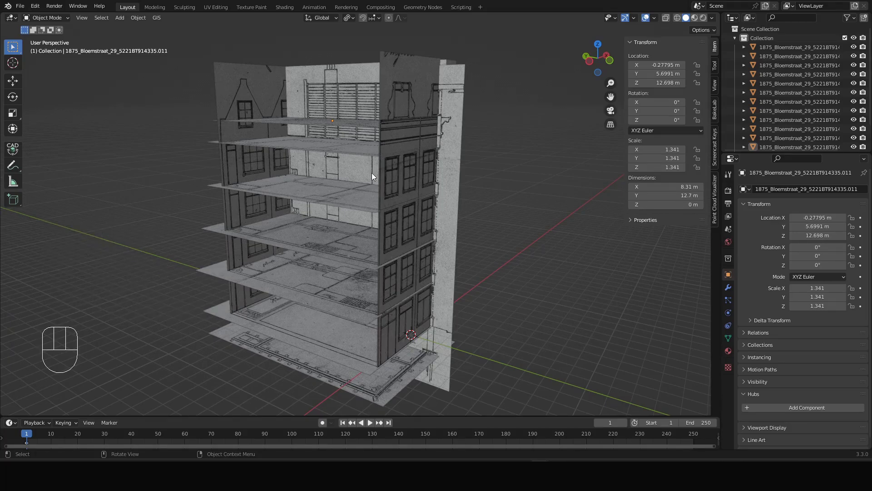
drag(348, 202, 341, 202)
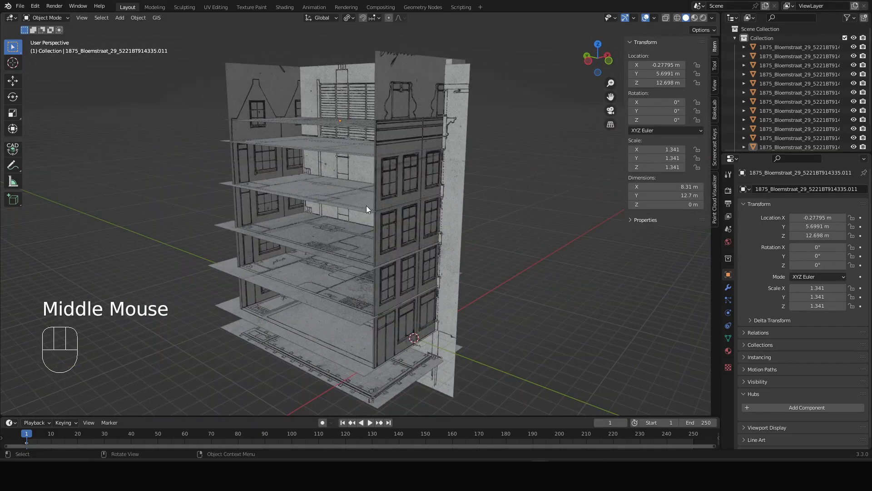